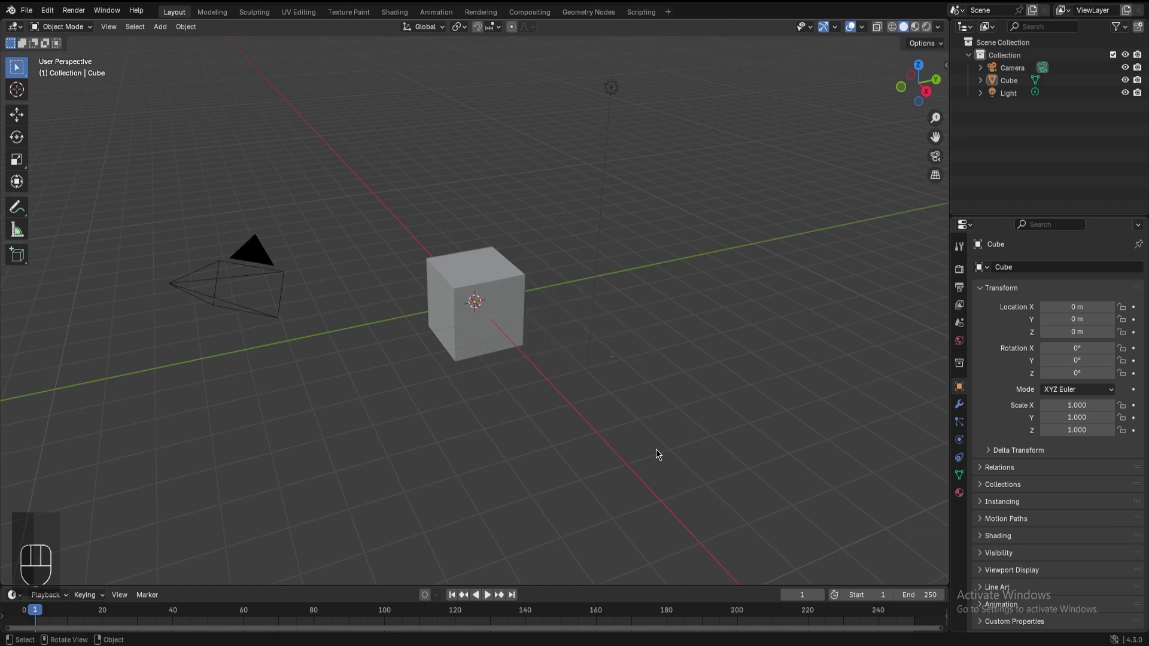
- Delete the default cube, camera and light so the scene is empty
key("a")
key("x")
key("x")
left_click(585, 593)
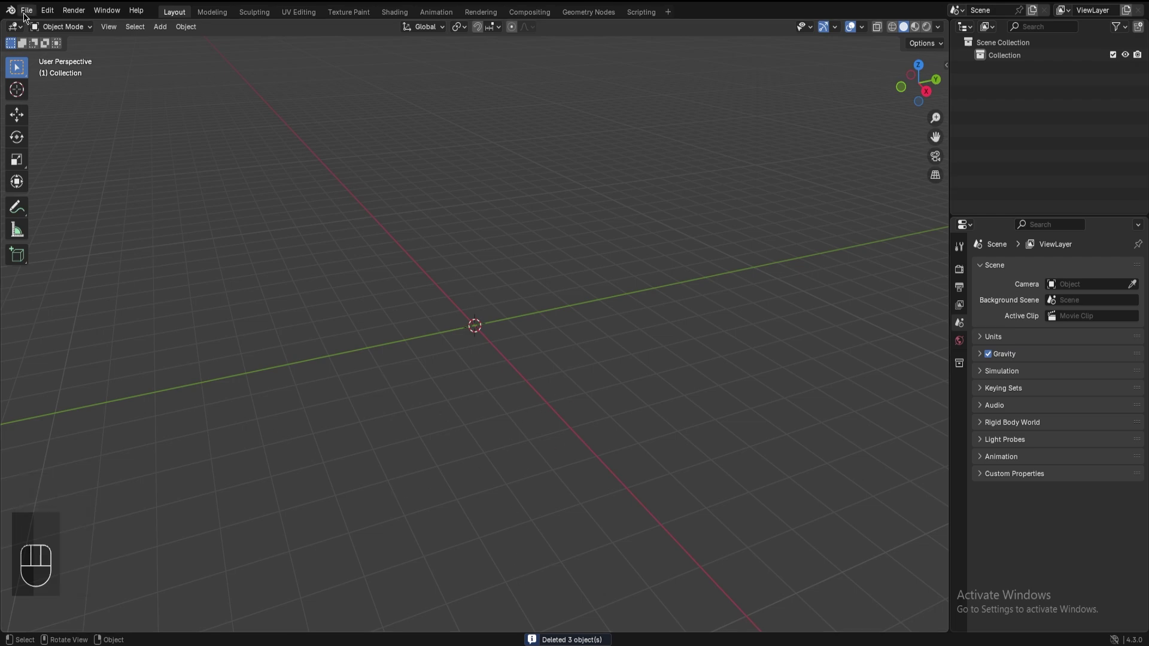
- Bring up the FBX import file browser in the Documents folder for the AK-103 model
left_click_drag(47, 197, 188, 304)
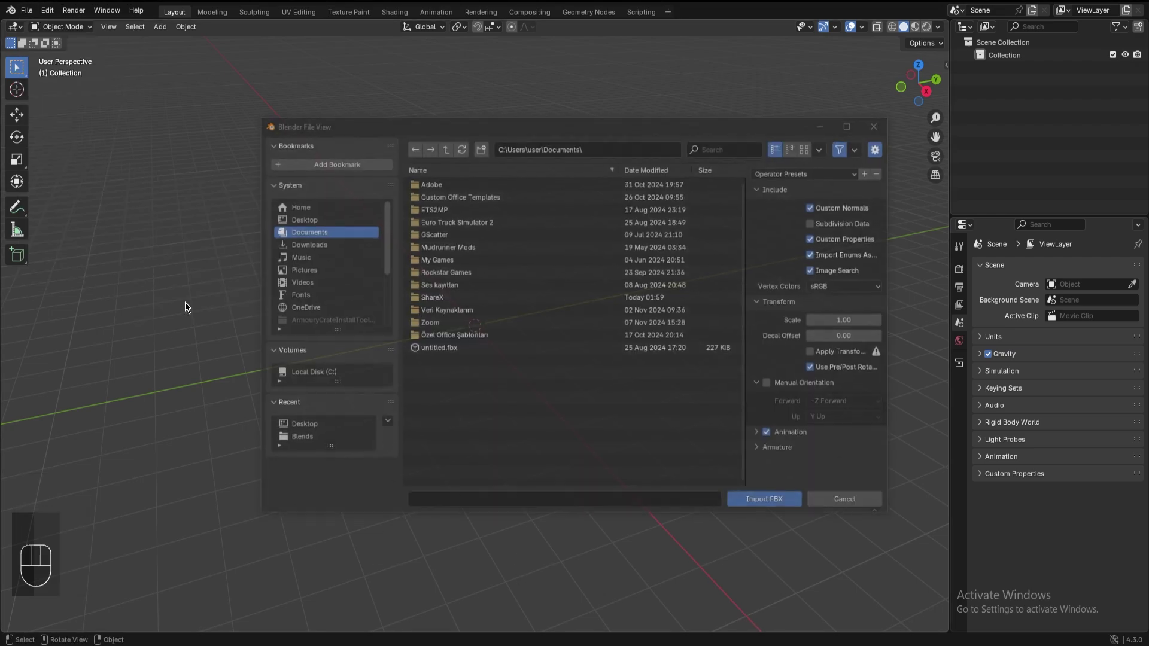
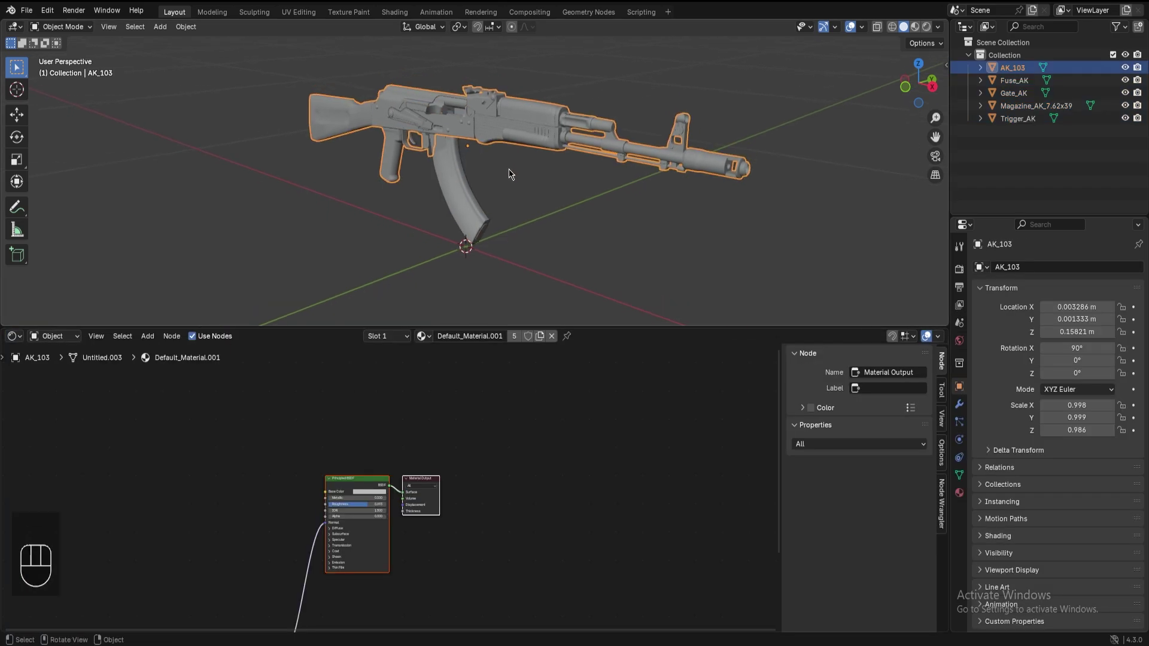
- Set the rifle material's Alpha to 1 in Material Preview and view the rifle from the side
key("a")
left_click(269, 535)
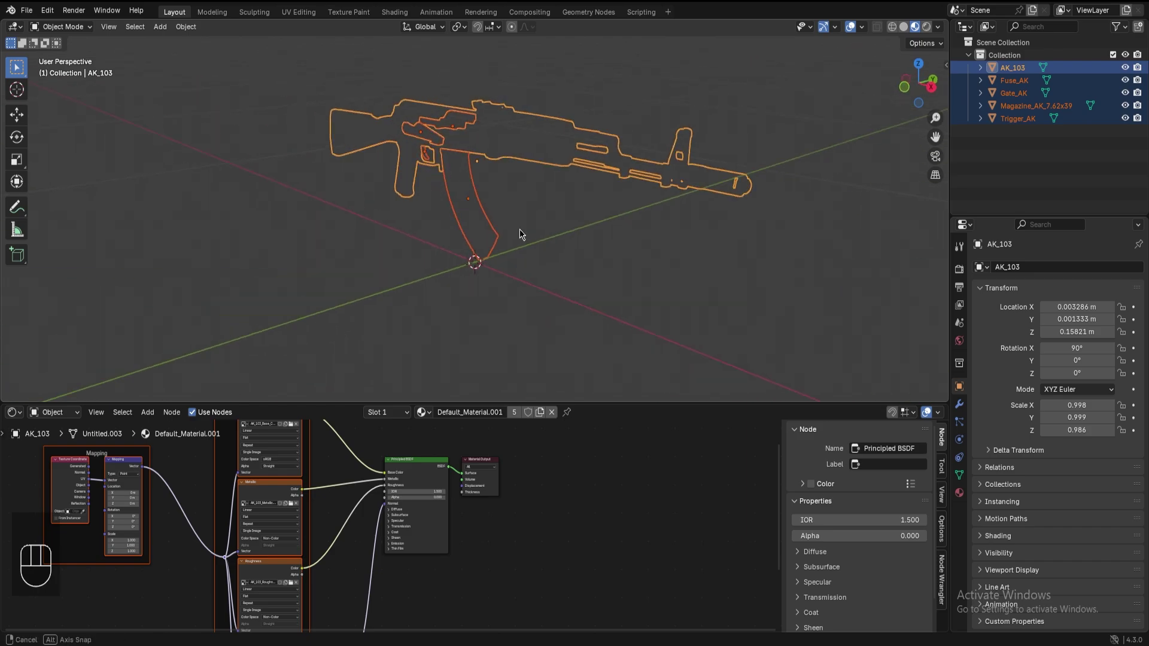
left_click(394, 503)
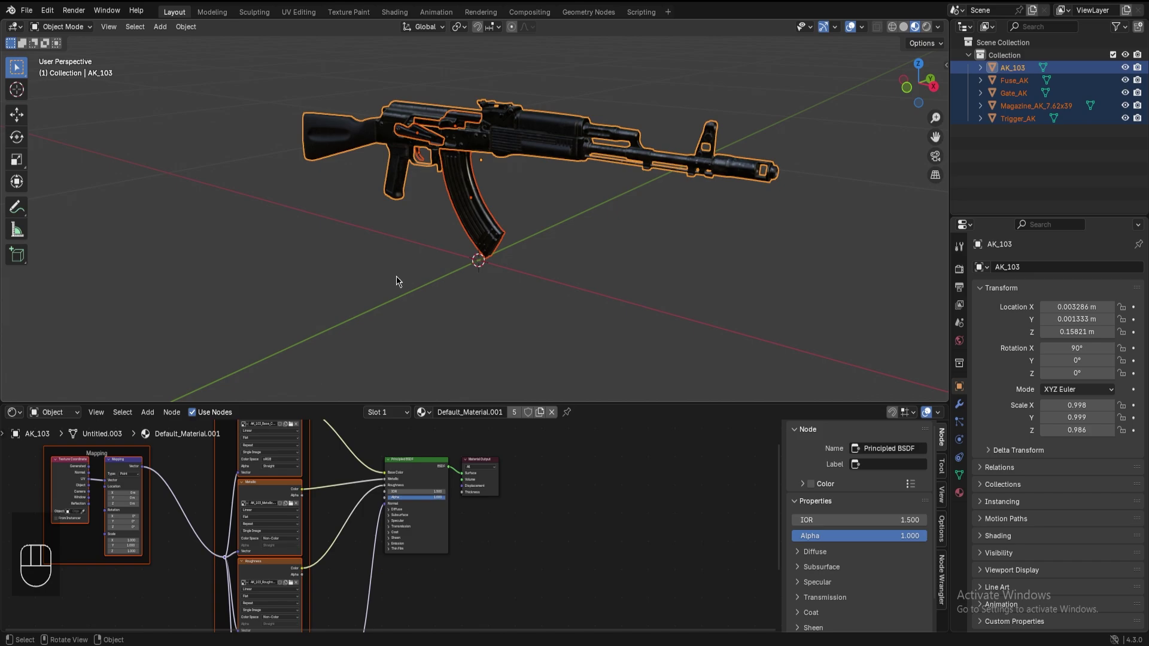
left_click_drag(587, 410, 554, 431)
left_click(547, 405)
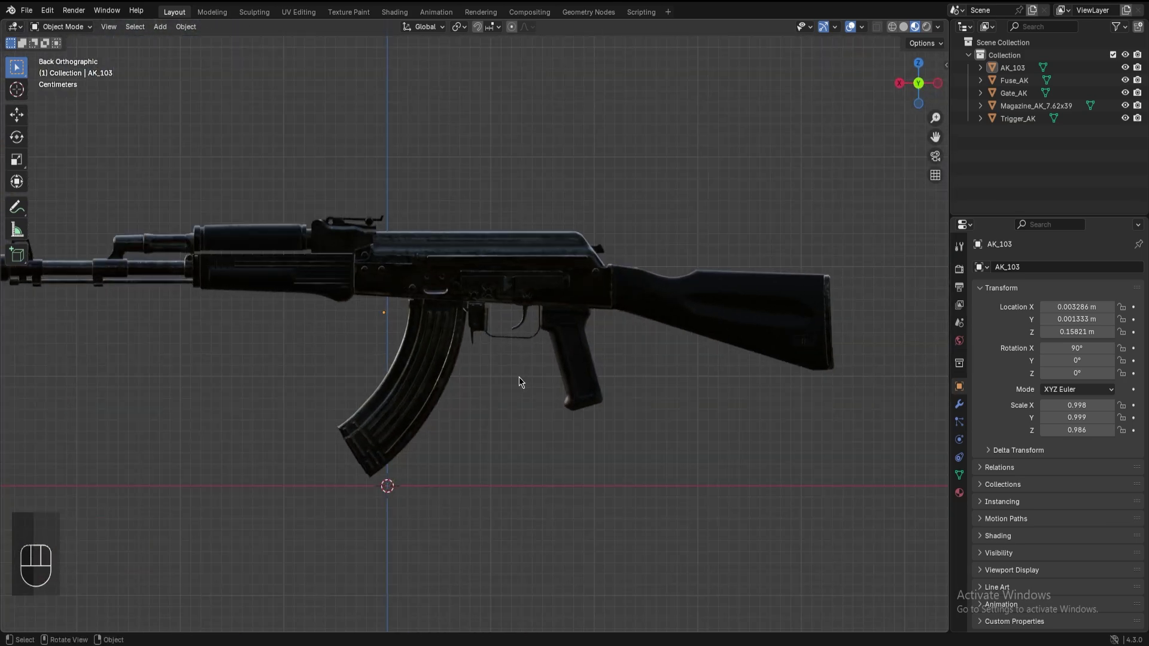
- Add an armature and move and shrink its single bone toward the grip in Edit Mode
key("shift+a")
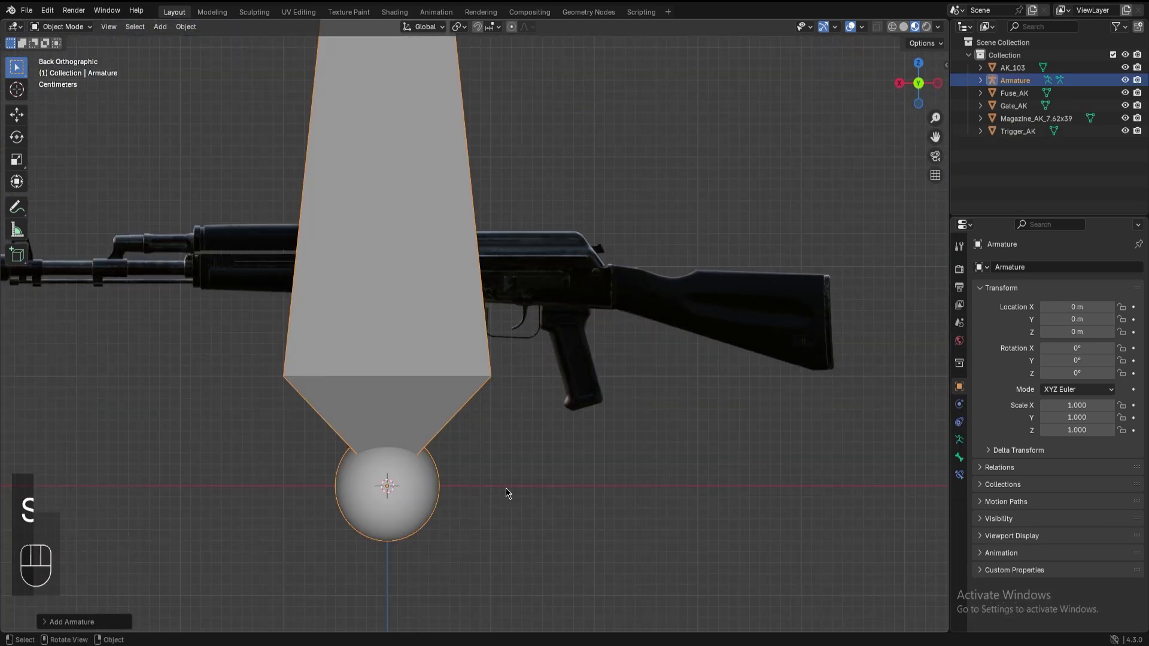
key("Tab")
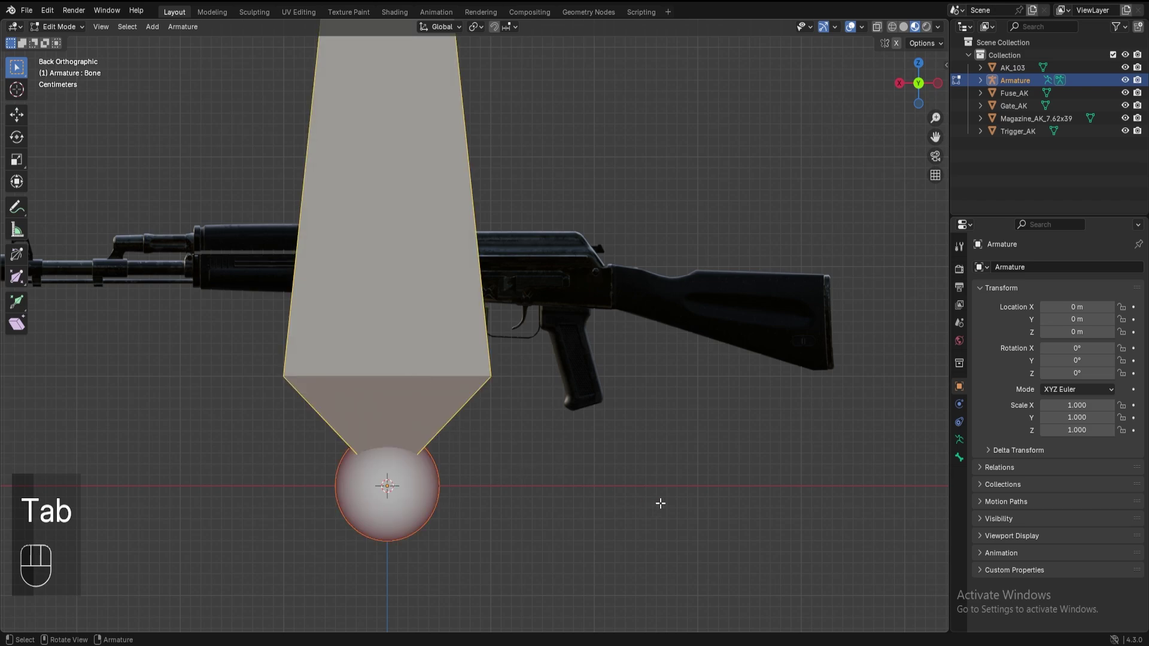
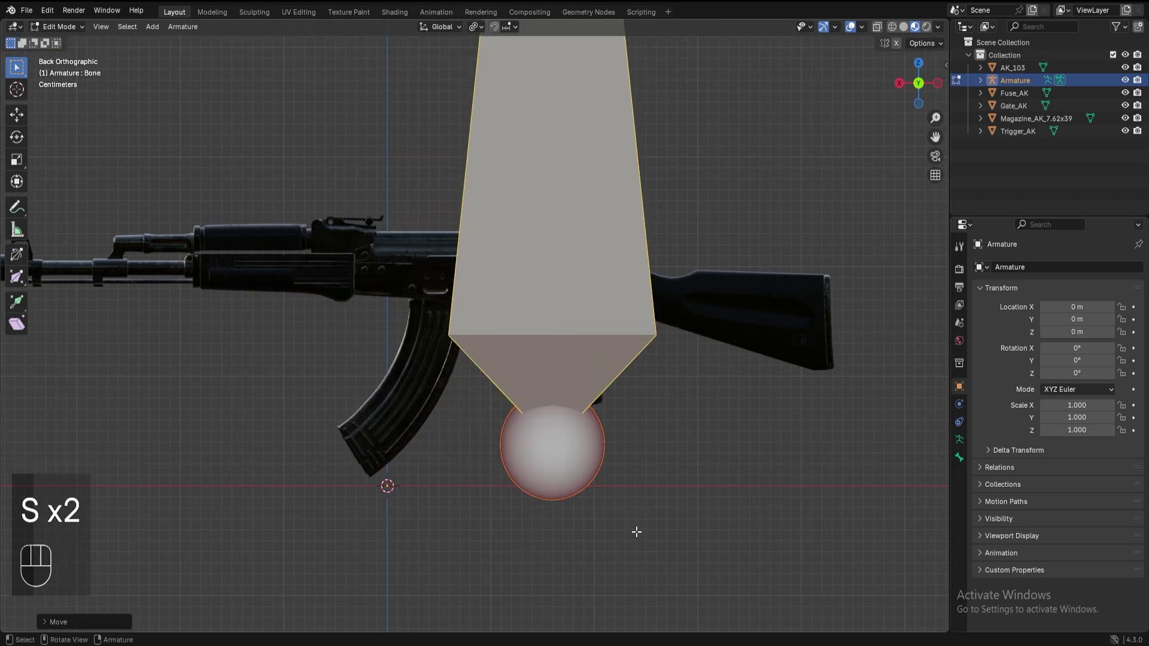
key("s")
key("g")
left_click(582, 344)
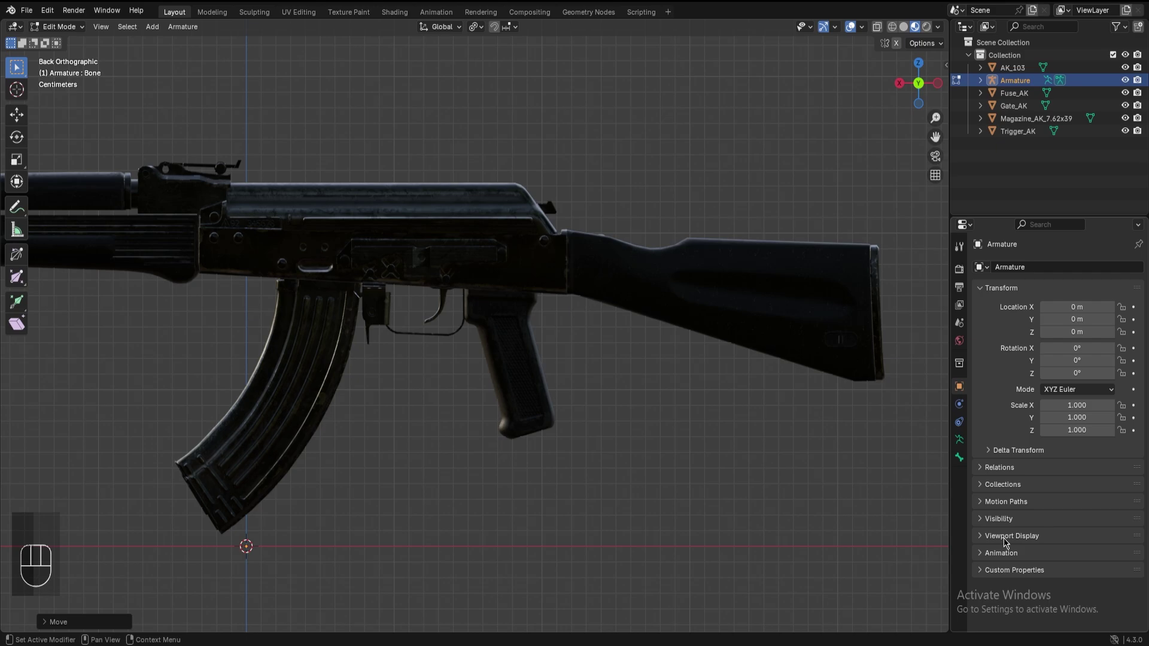
- Enable In Front display so the bones show through the rifle mesh
left_click(983, 540)
left_click(1045, 585)
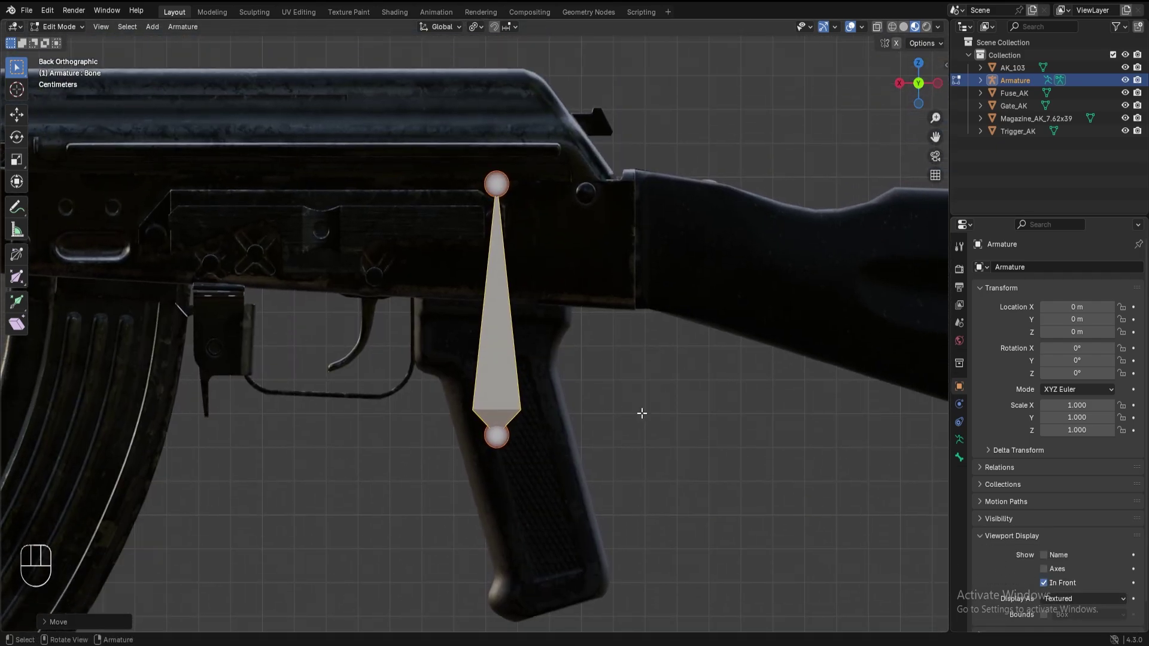
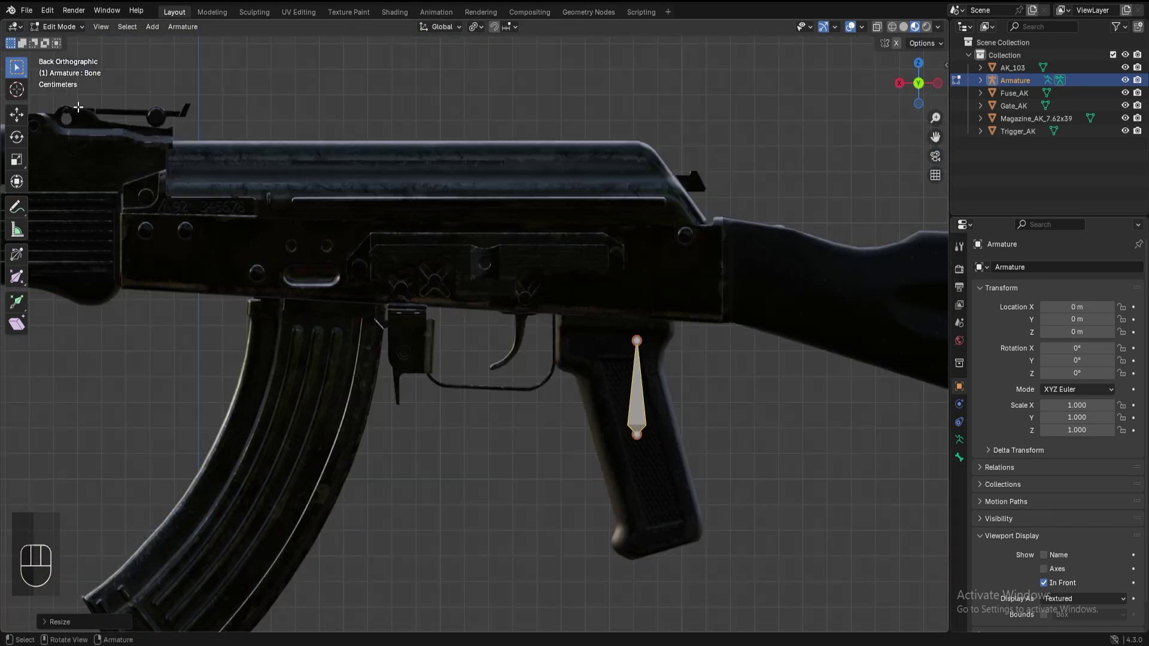
- Duplicate bones into the receiver and receiver top, giving four bones, and leave Edit Mode
key("shift+d")
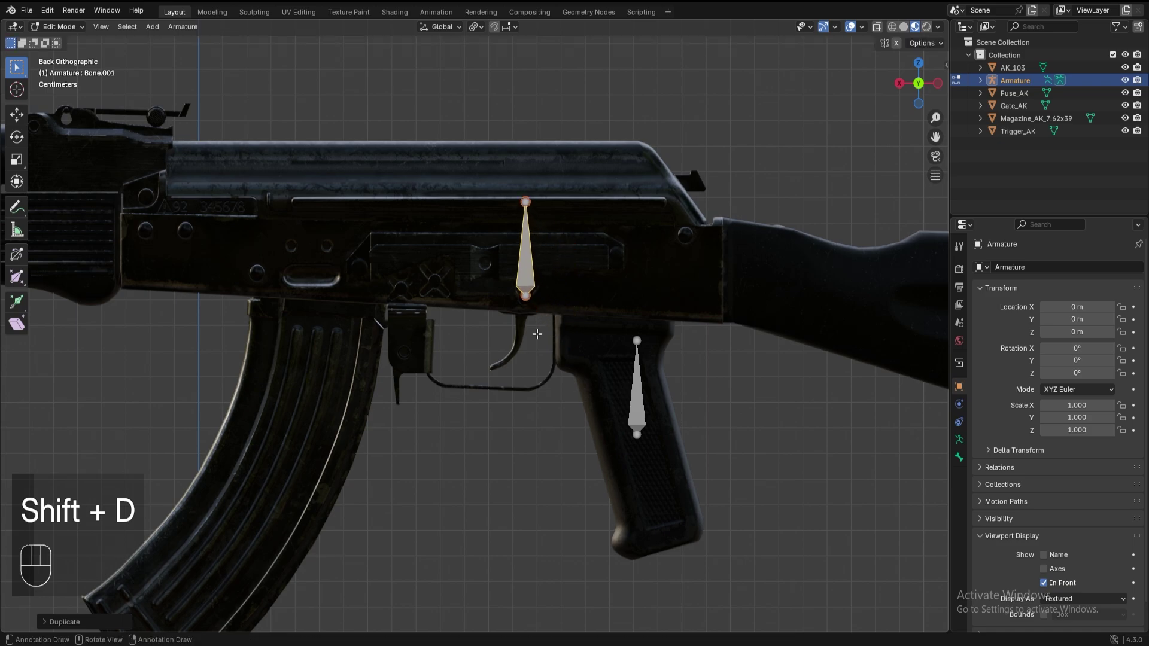
key("shift+d")
left_click(310, 333)
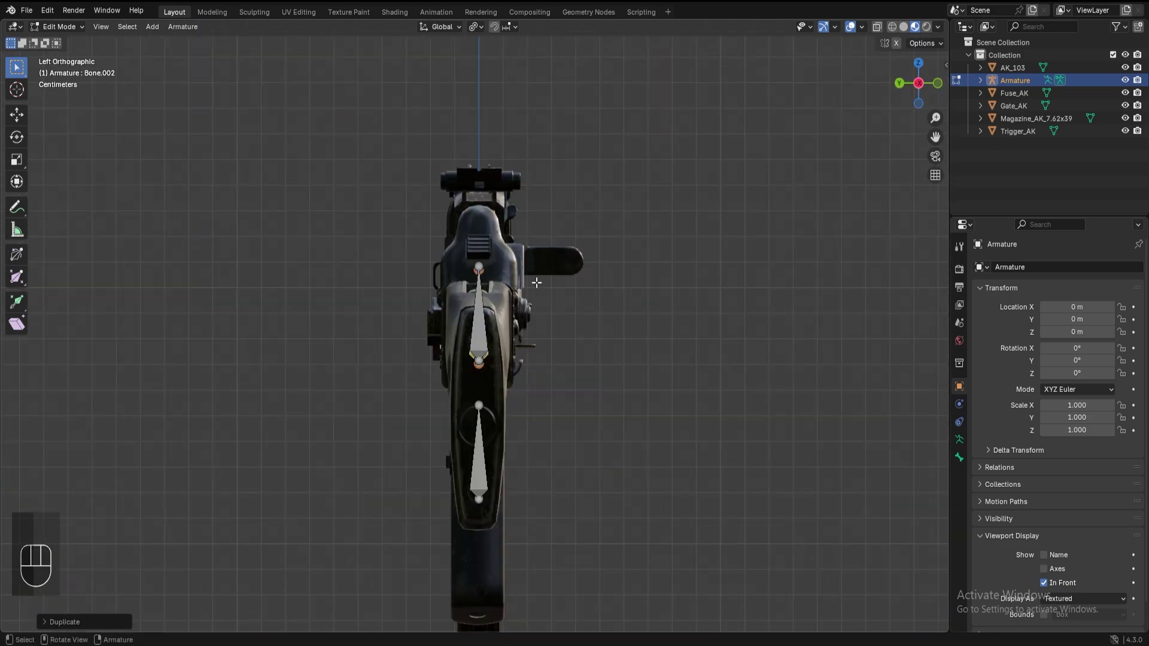
key("shift+d")
left_click(554, 186)
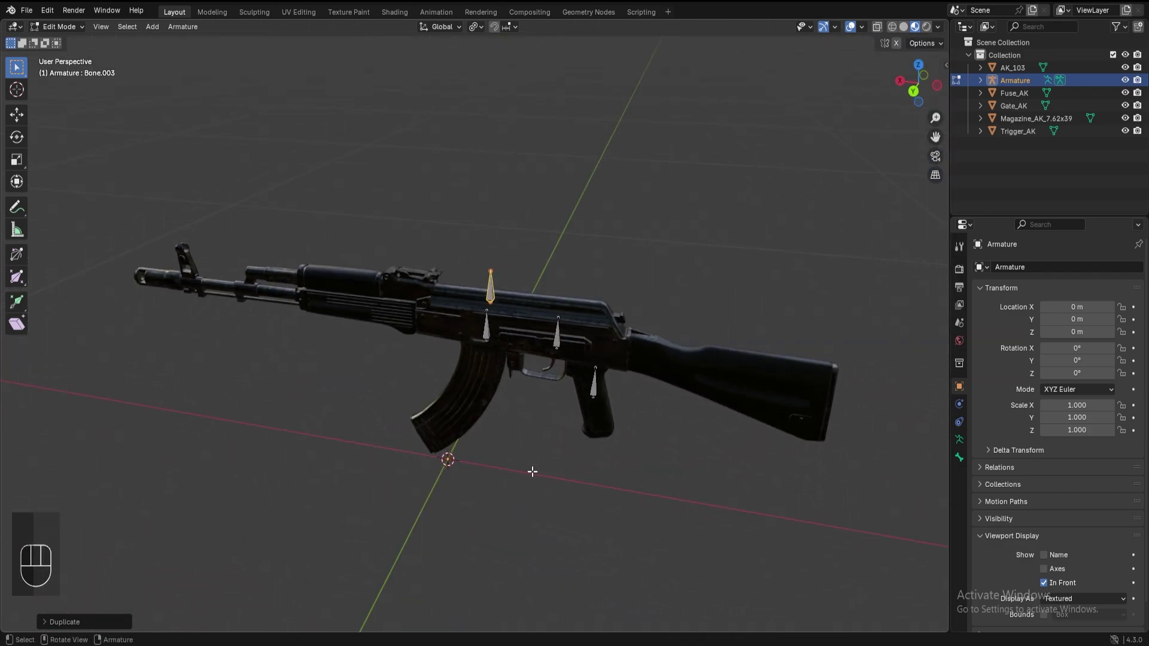
left_click(553, 330)
- Select the Gate_AK part and bring the receiver closer into view
left_click(618, 236)
left_click_drag(584, 355, 761, 312)
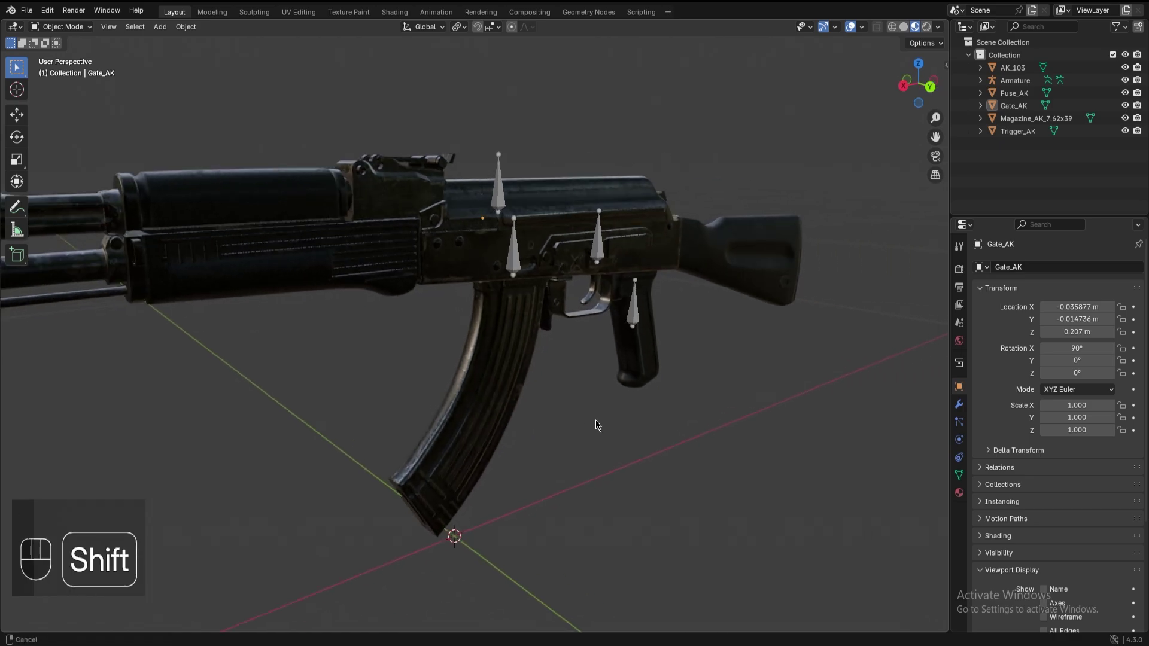
left_click_drag(562, 429, 433, 315)
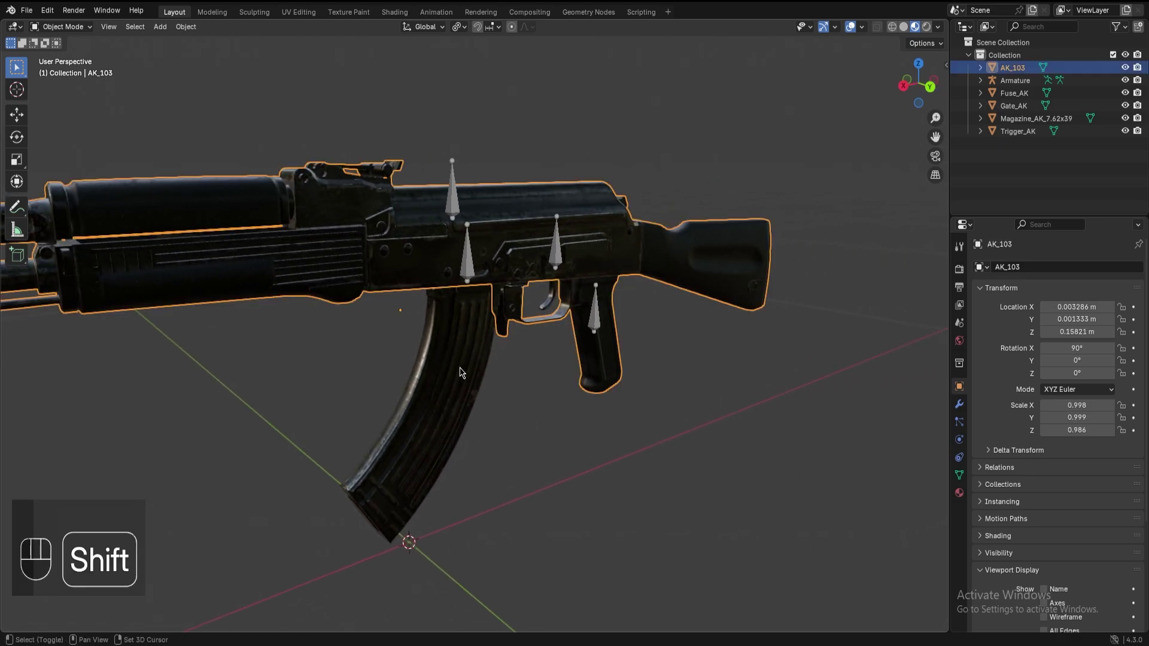
left_click(462, 371)
key("Tab")
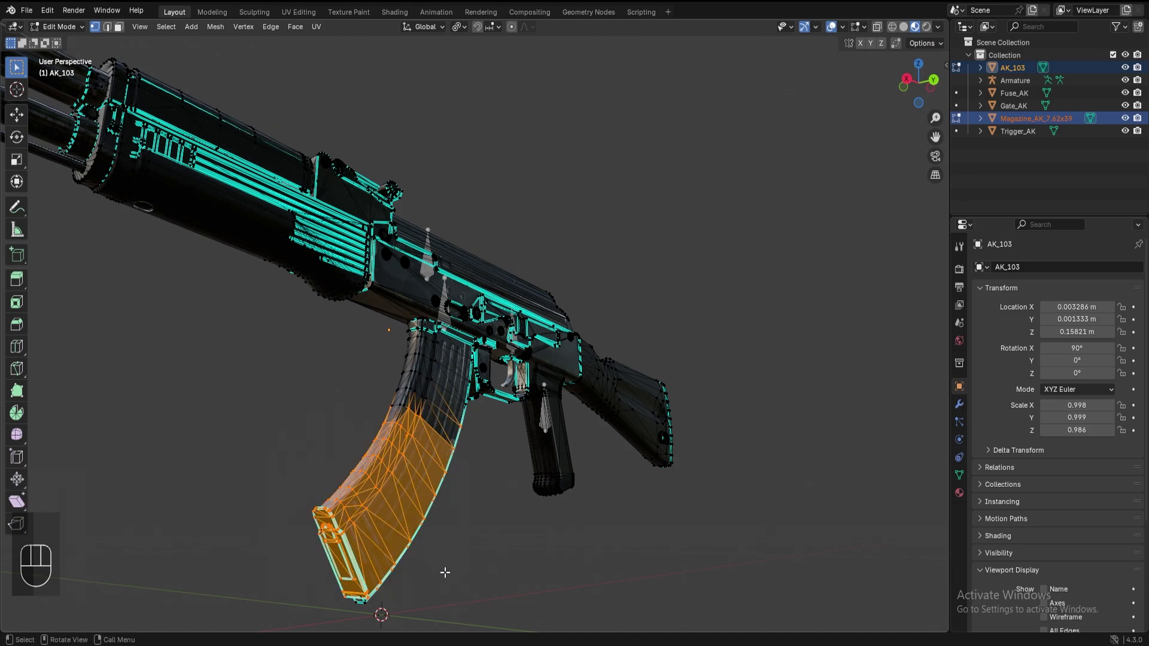
key("ctrl+KP_Add")
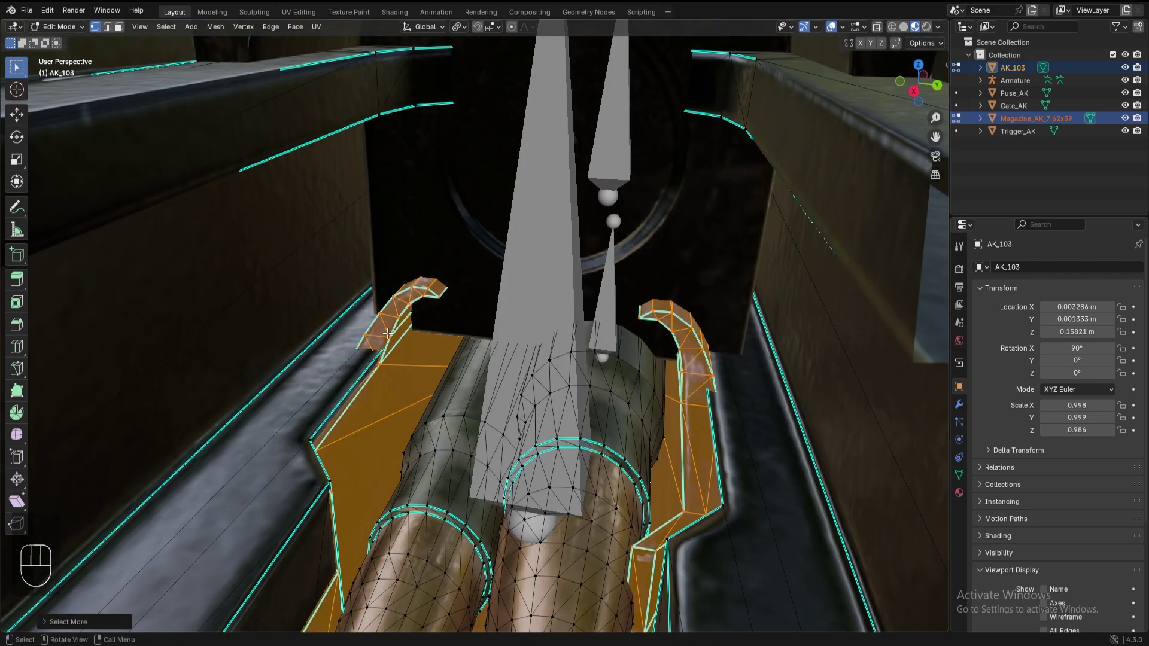
key("p")
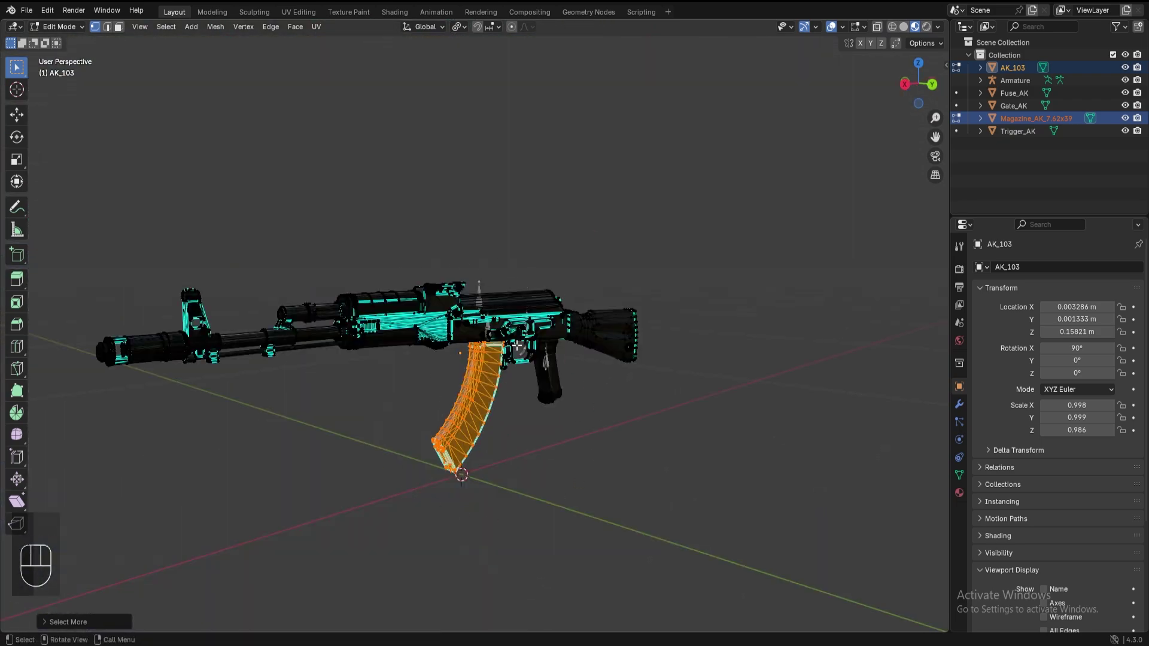
left_click(281, 338)
left_click(72, 330)
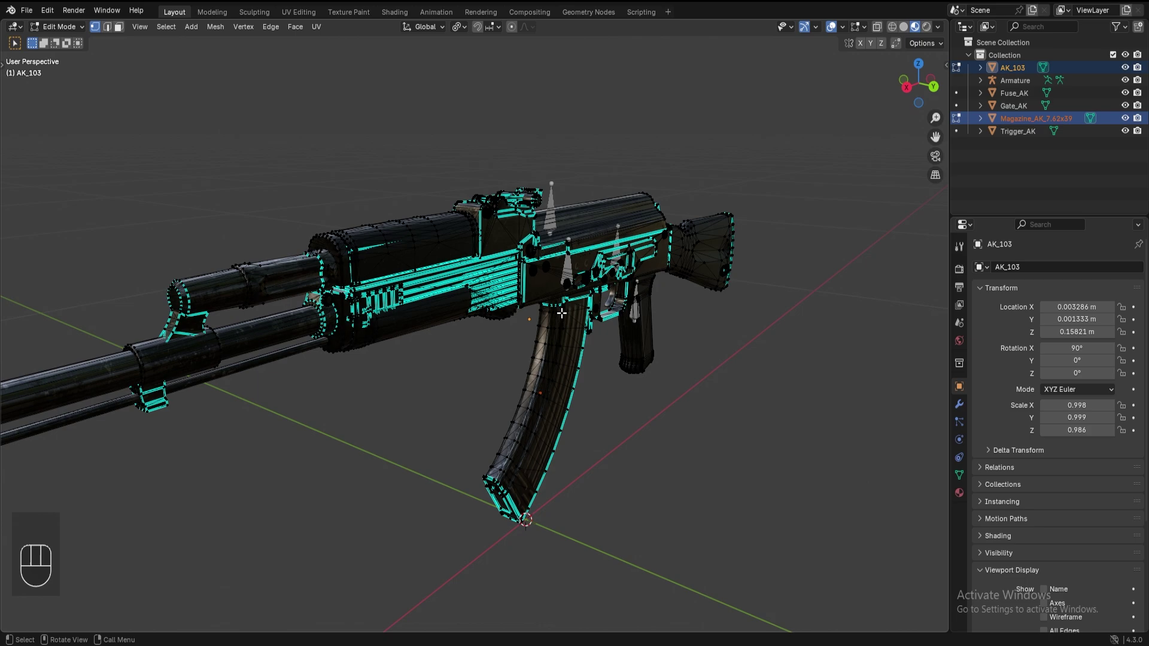
key("Tab")
left_click(625, 472)
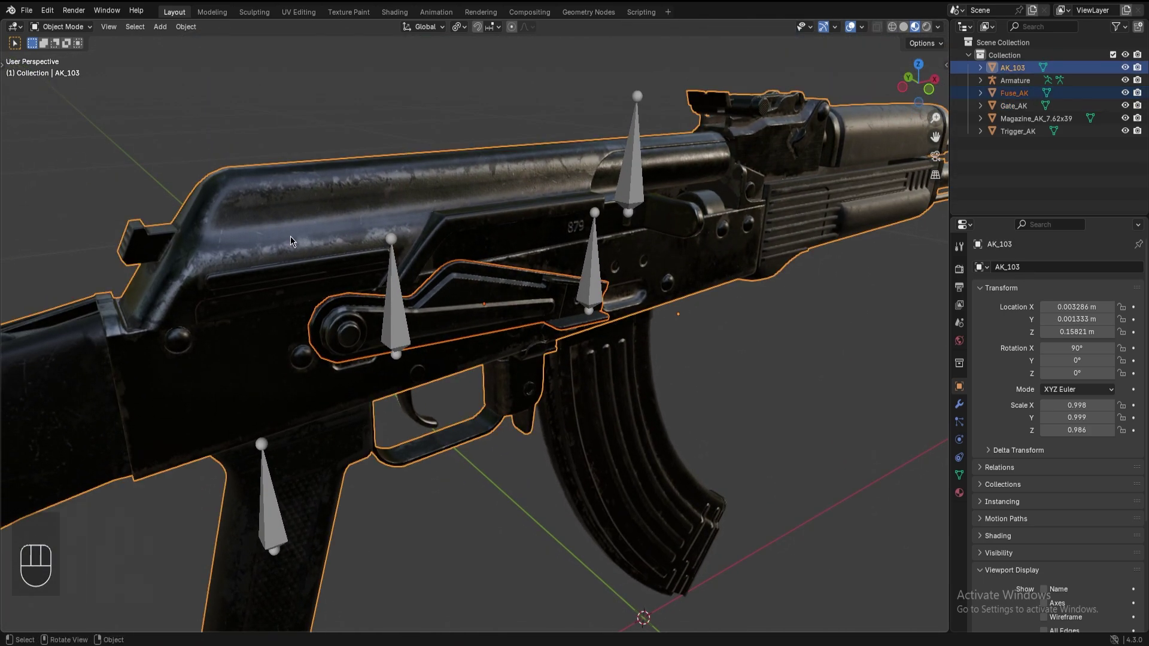
- Join Fuse_AK into the AK_103 body, then edit the armature to place Bone.003 by the charging handle
key("ctrl+j")
left_click(468, 320)
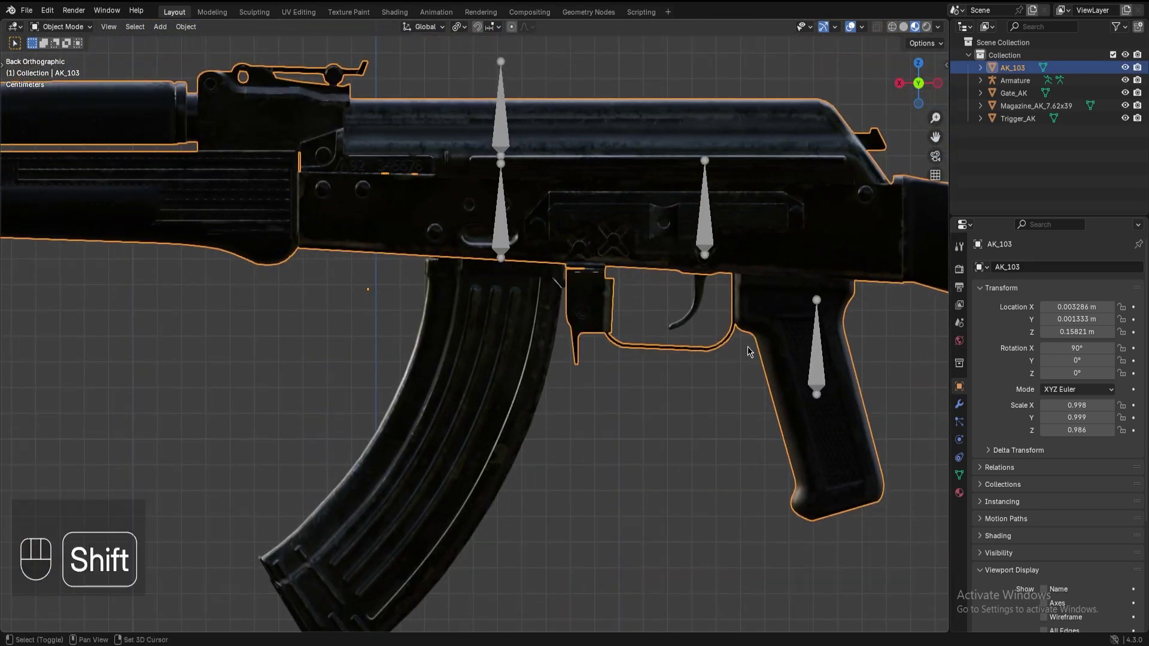
left_click(600, 332)
key("Tab")
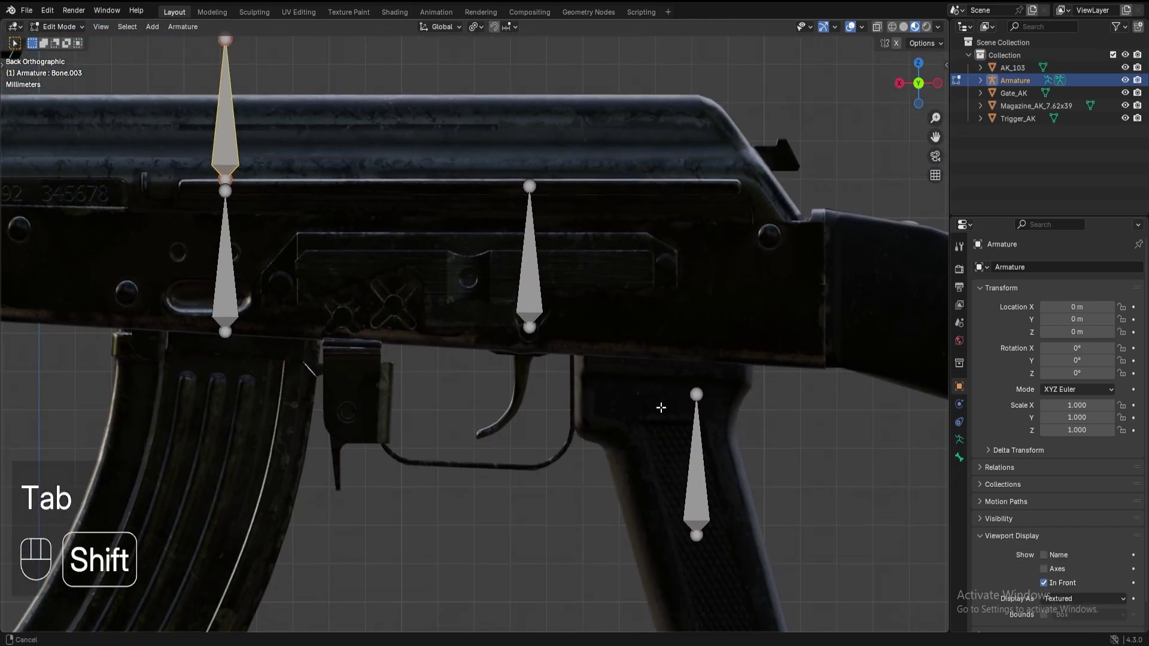
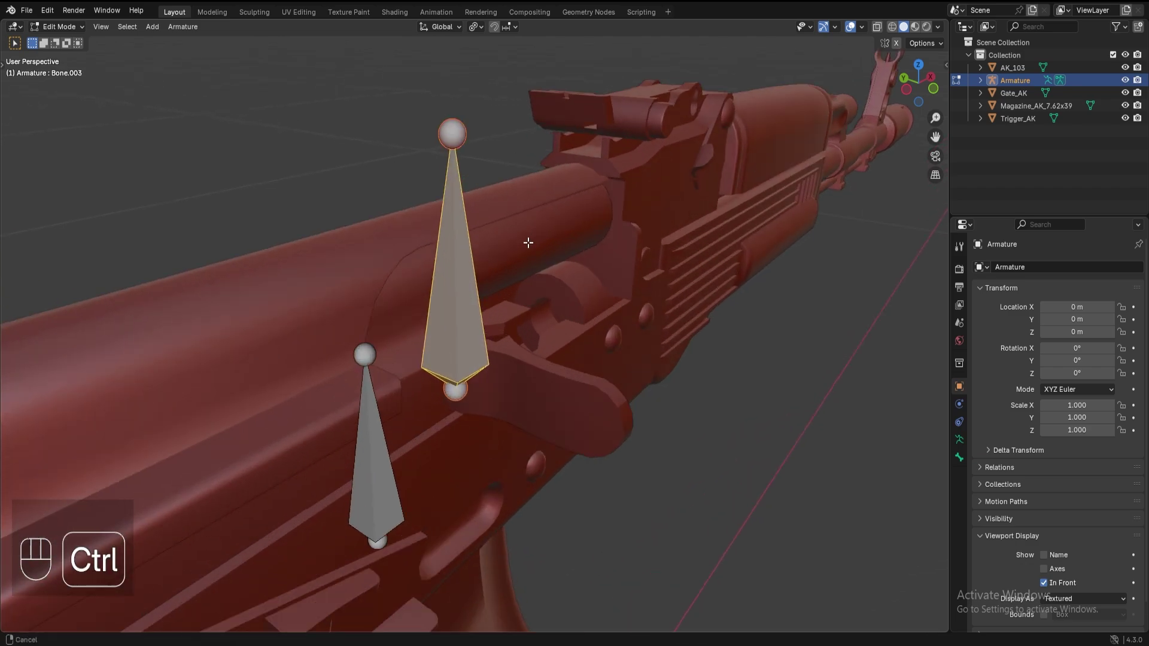
- Rotate Bone.003 85° about X so it lies along the rifle, then leave Edit Mode
key("r")
key("x")
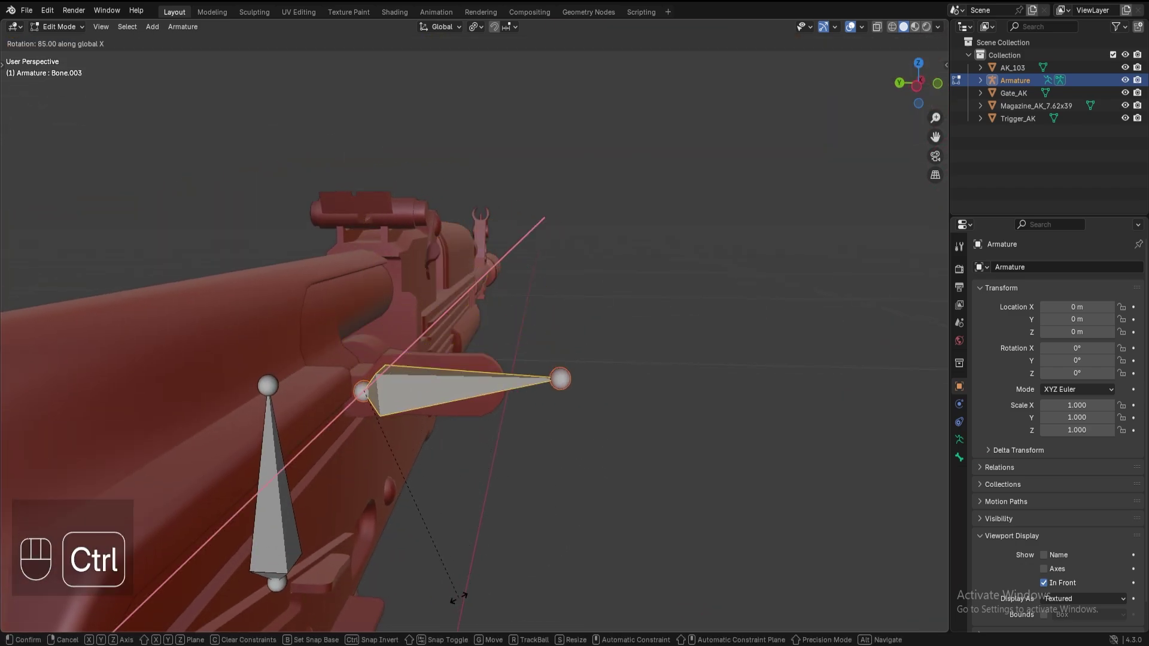
key("Tab")
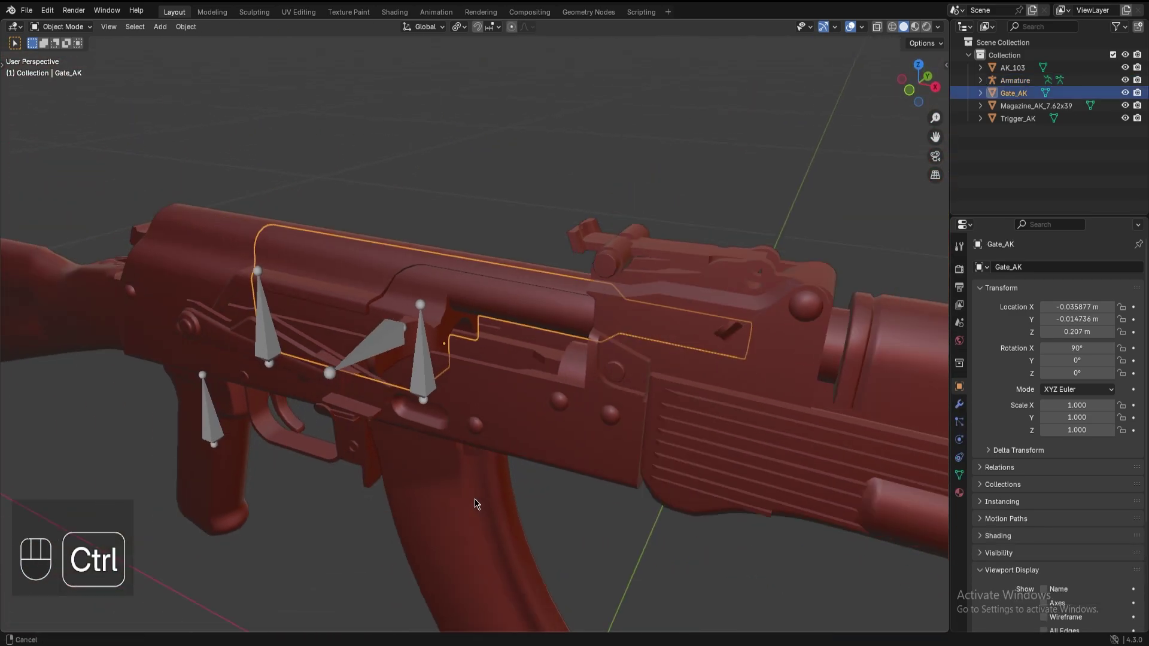
- Move Gate_AK's origin pivot onto the charging handle
key("t")
left_click(288, 322)
key("t")
left_click(472, 370)
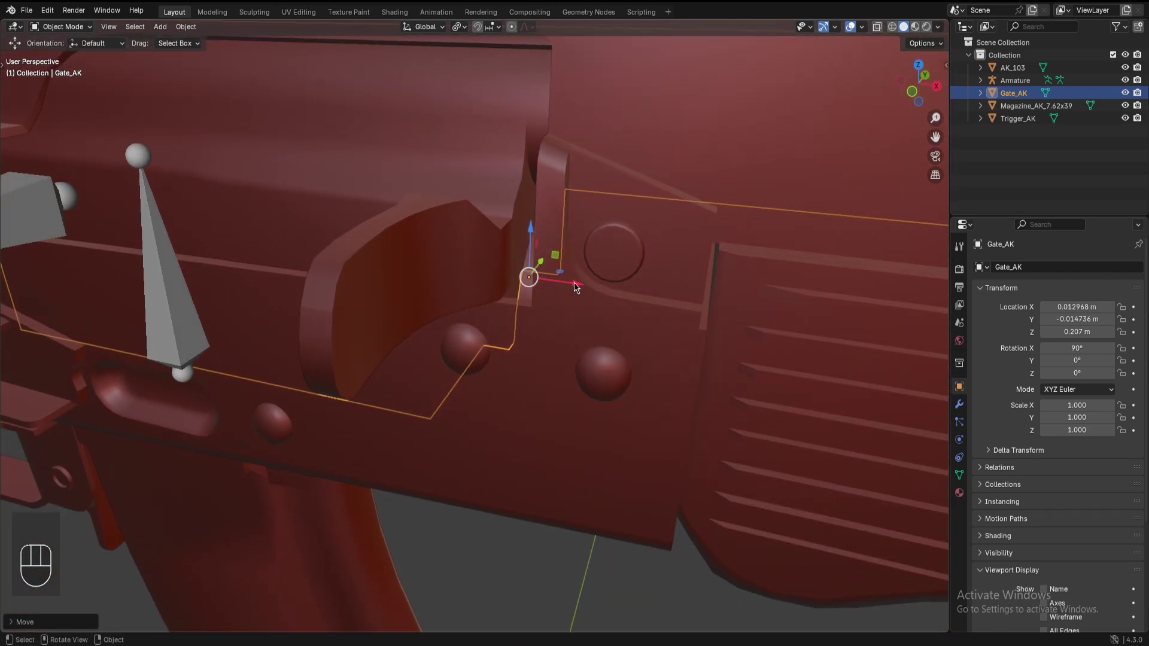
left_click(578, 286)
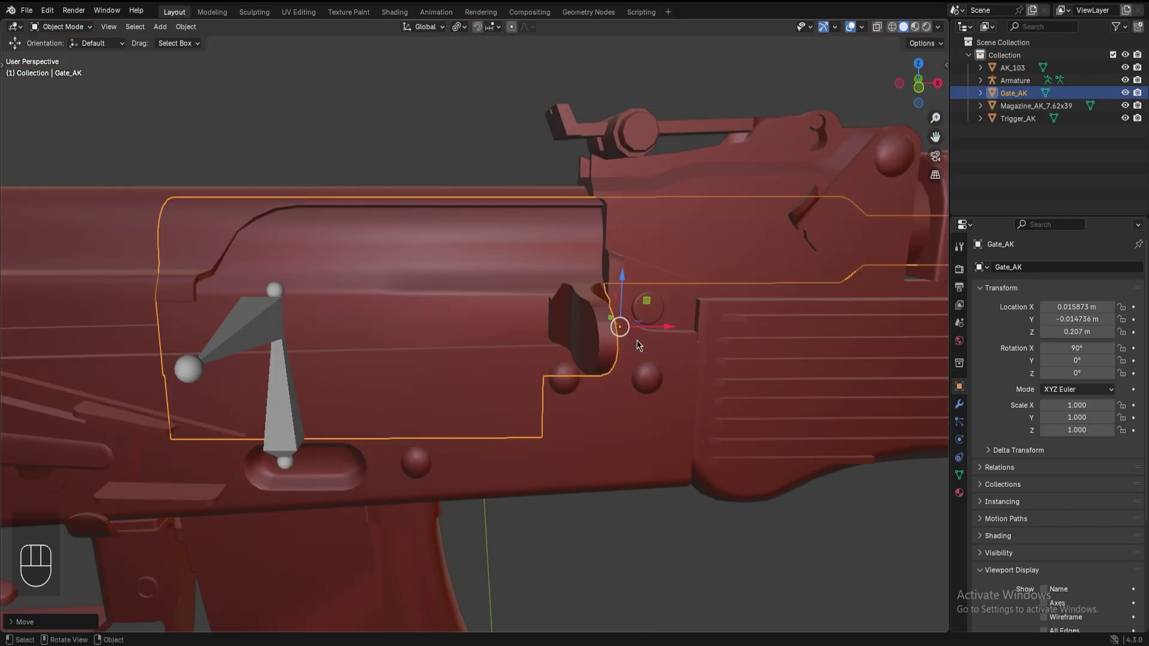
- Check the transform values, undo the zeroed location and bring up Apply transforms
key("n")
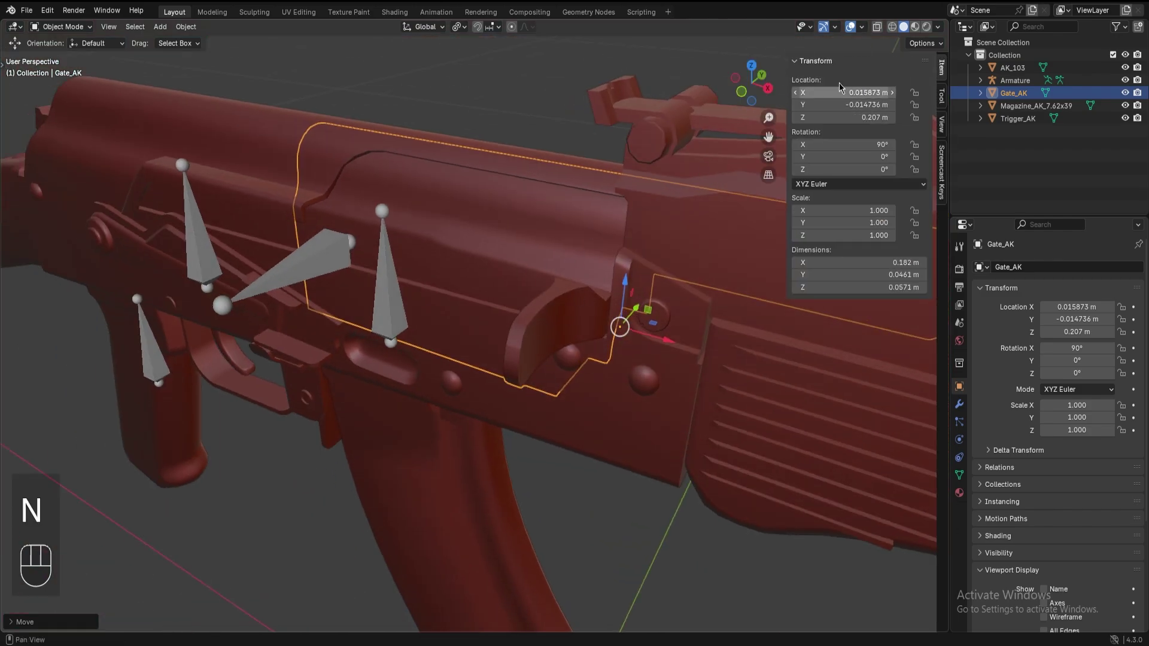
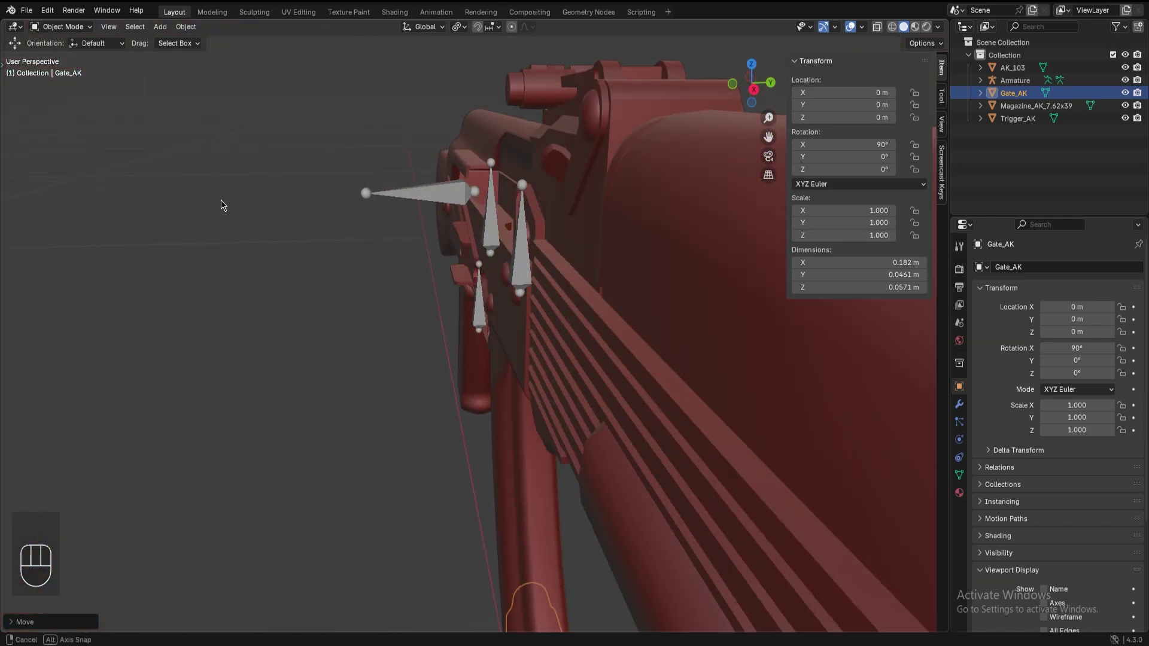
key("ctrl+z")
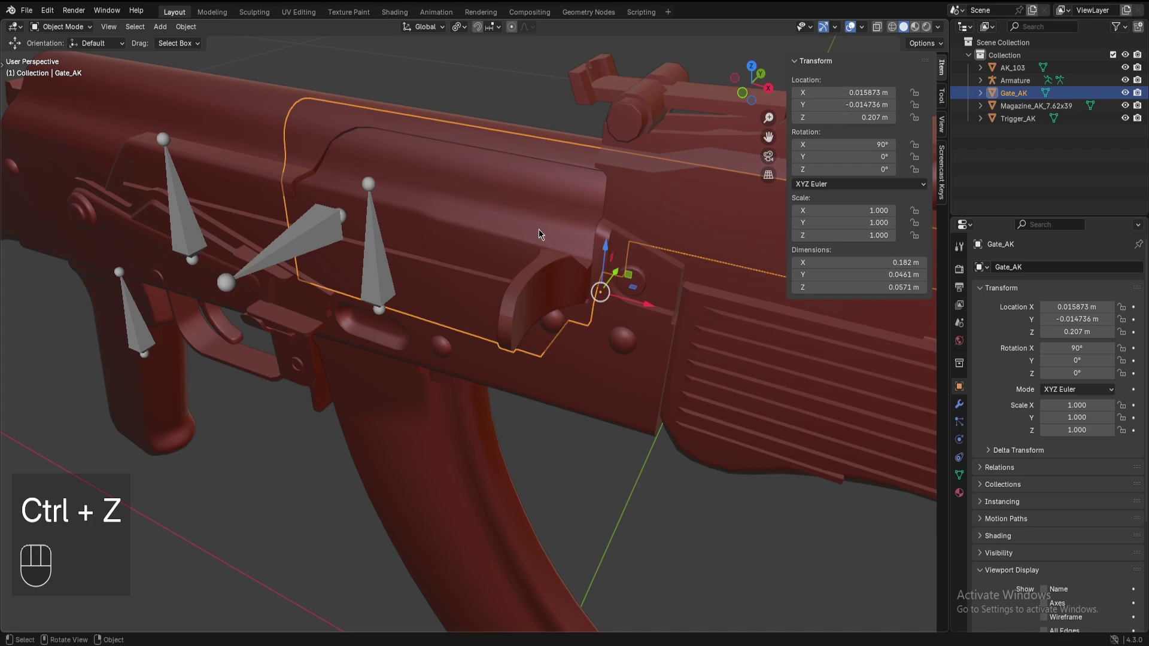
key("ctrl+a")
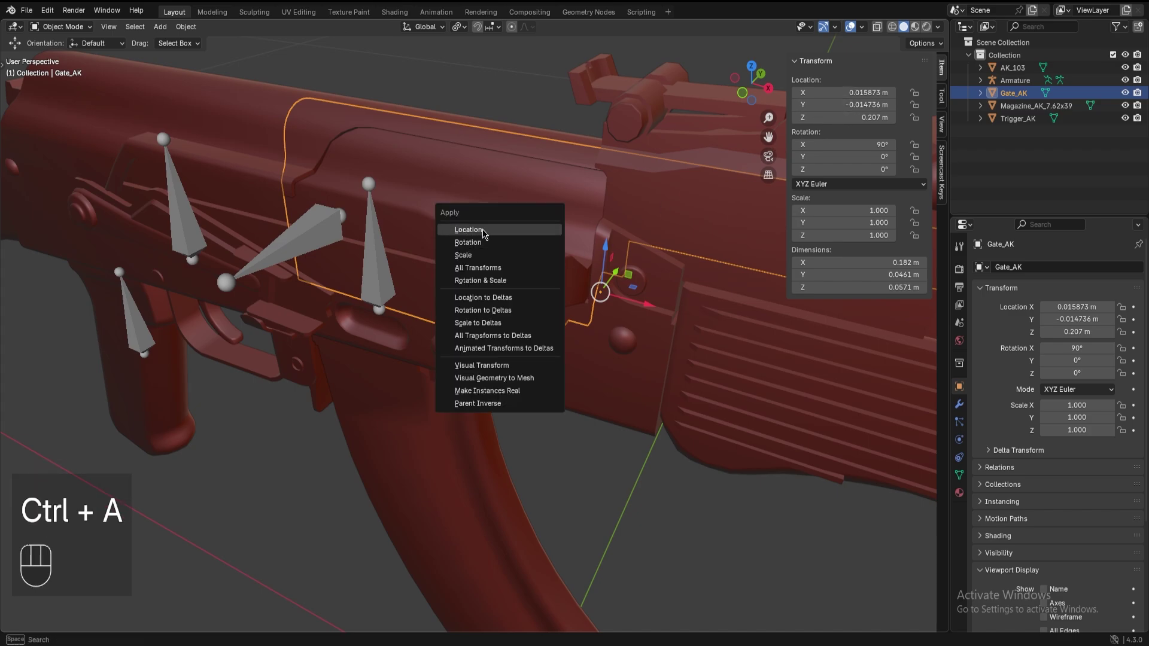
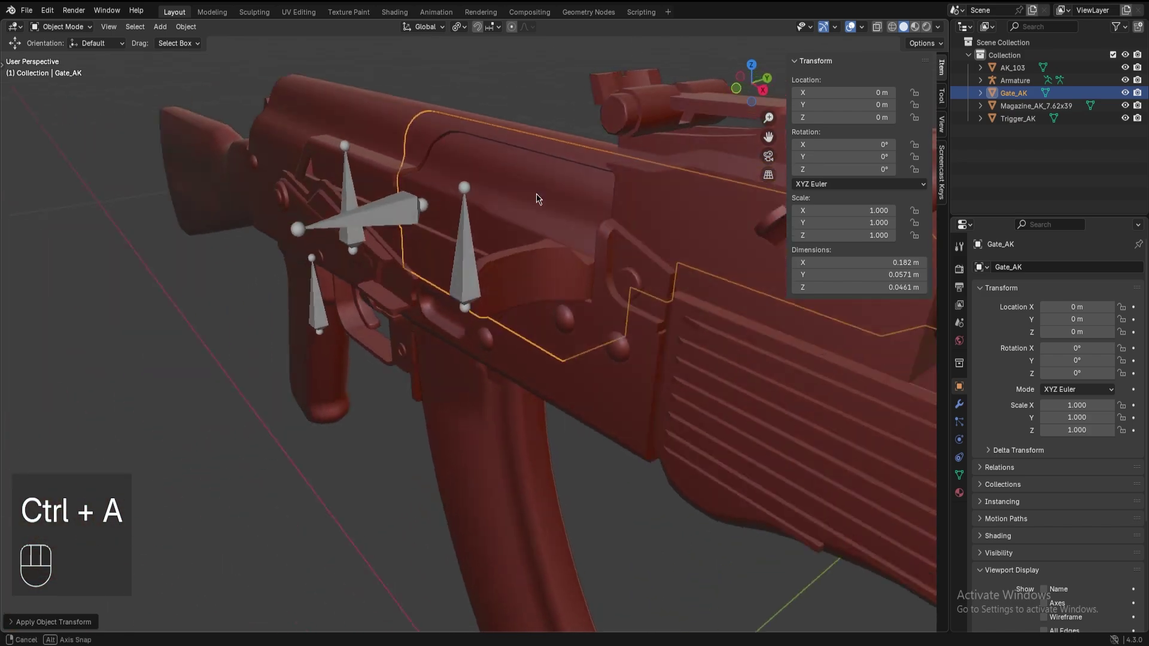
- Edit the armature from above to add a bone inside the pistol grip
left_click(271, 399)
key("Tab")
key("t")
key("t")
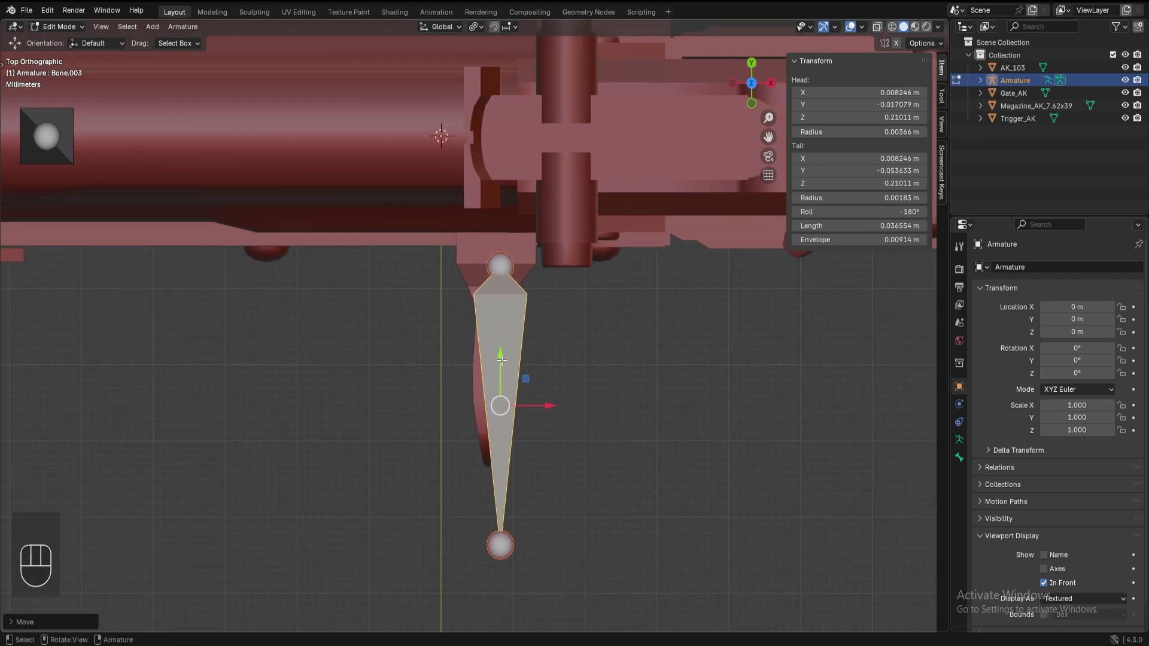
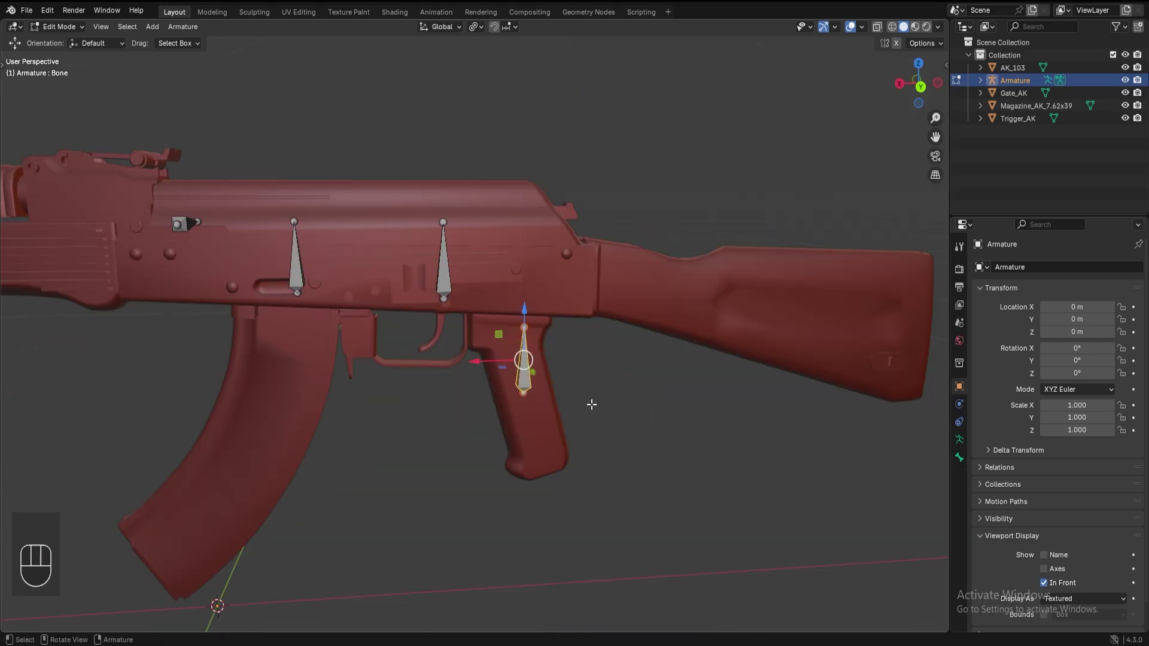
- Name the grip bone Kabza, then select all rifle parts with the armature active
key("F2")
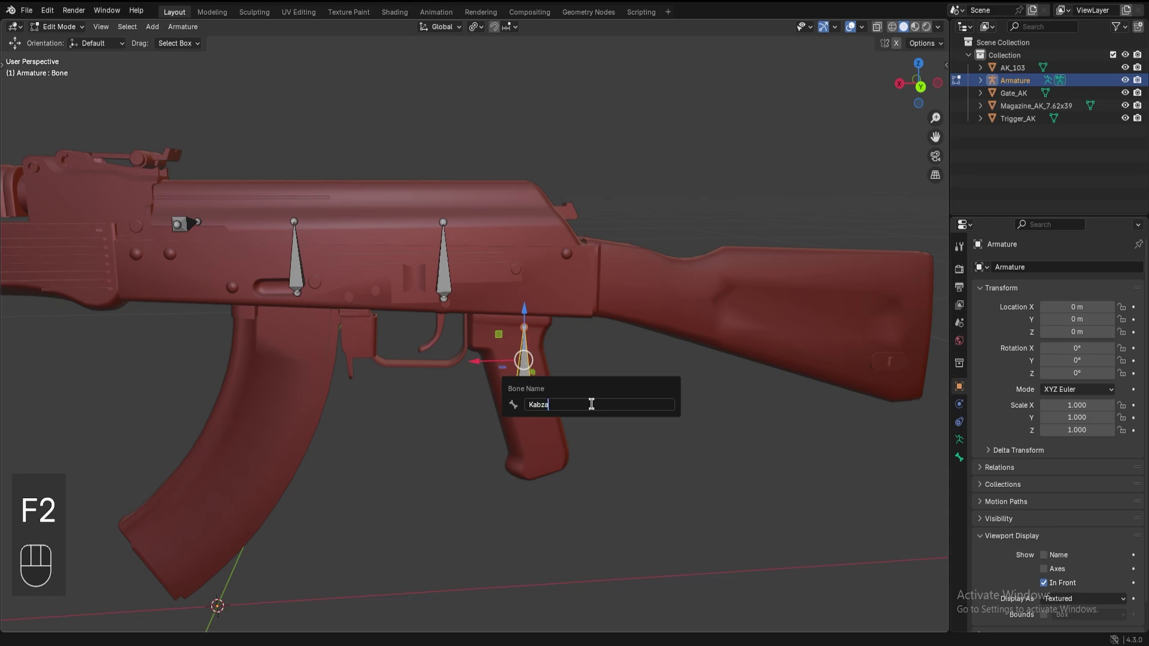
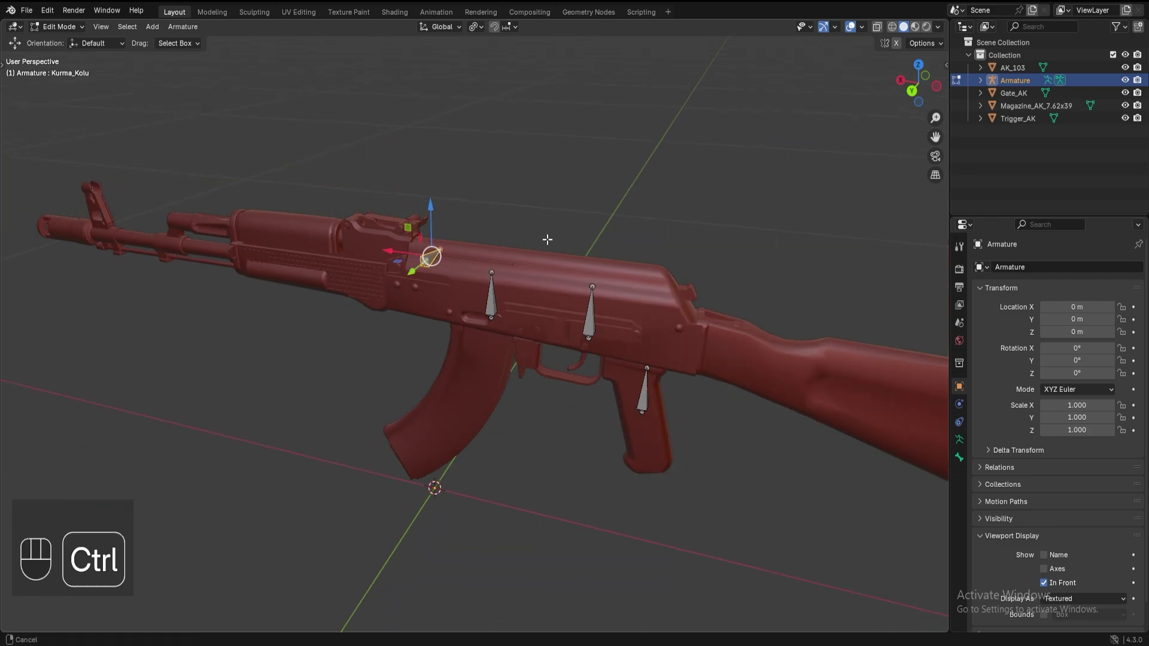
key("ctrl+p")
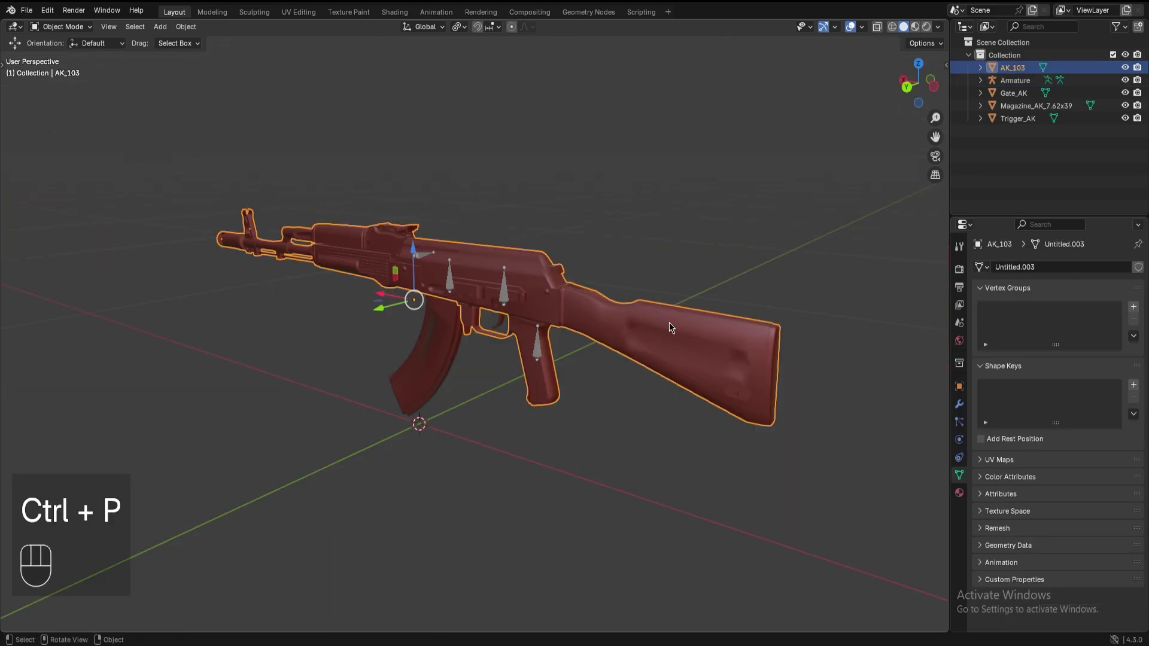
key("a")
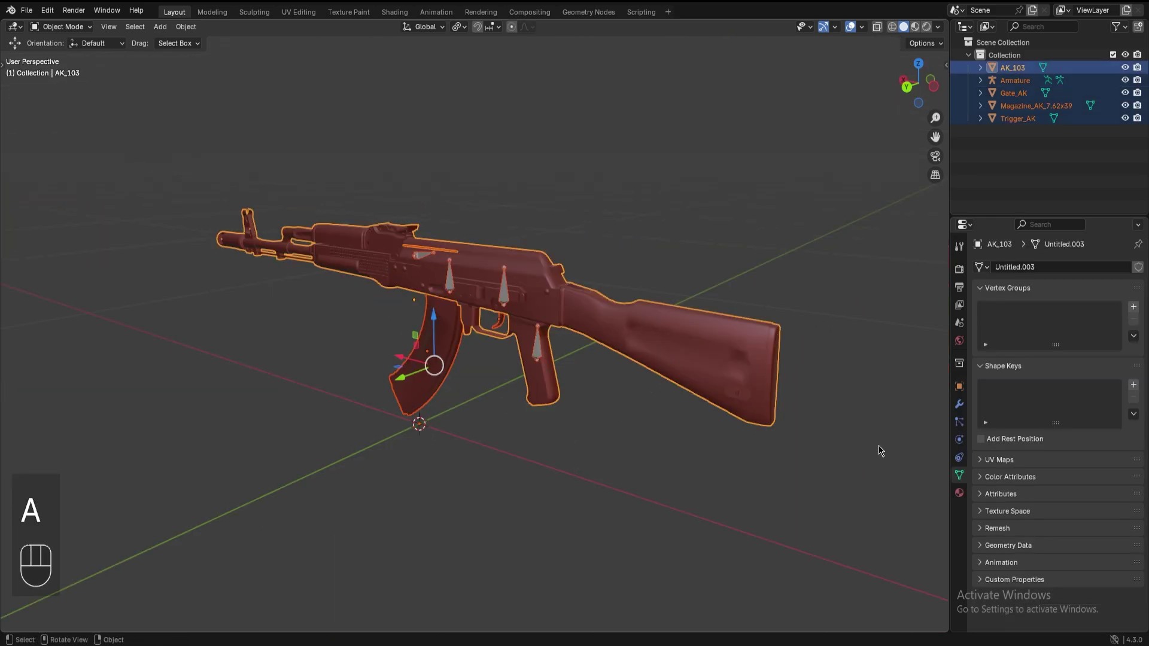
left_click(539, 354)
- Parent the rifle parts to the armature with empty groups Kabza, Tetik, Şarjör and Kurma_Kolu
left_click(537, 353)
left_click(540, 354)
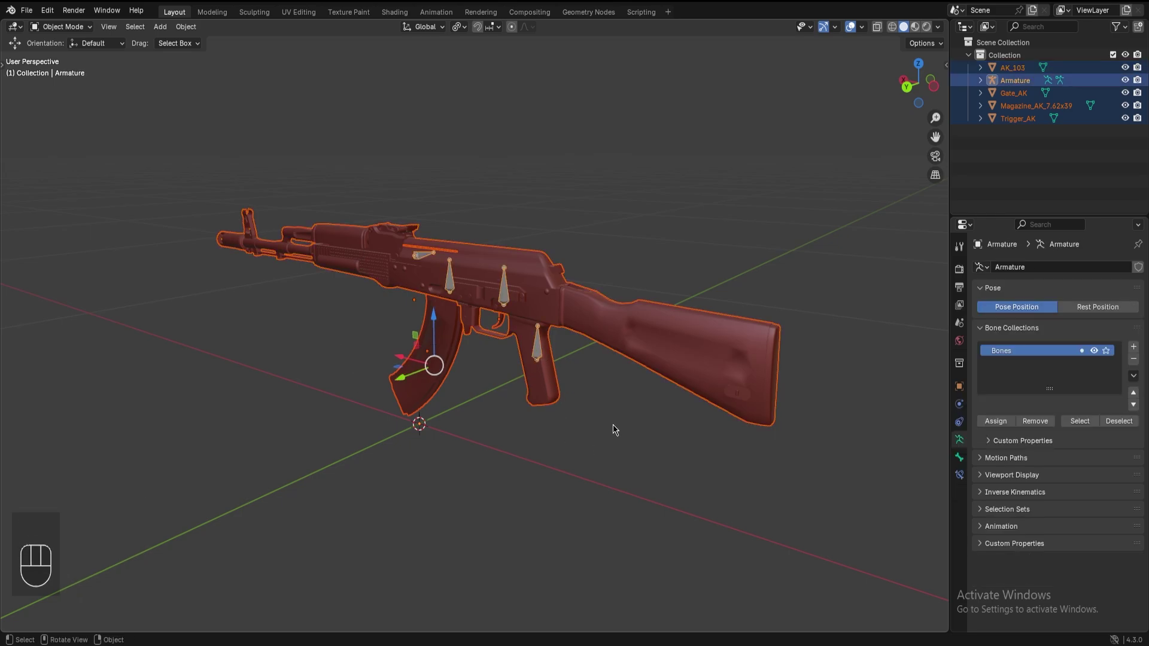
key("ctrl+p")
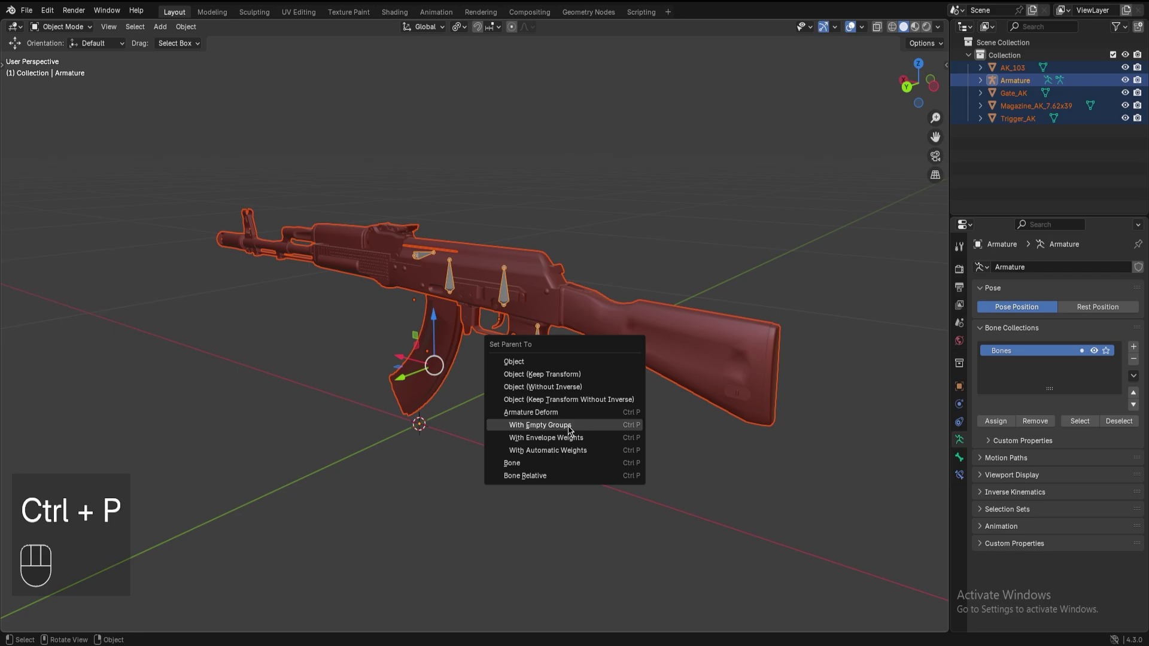
key("Tab")
key("Tab")
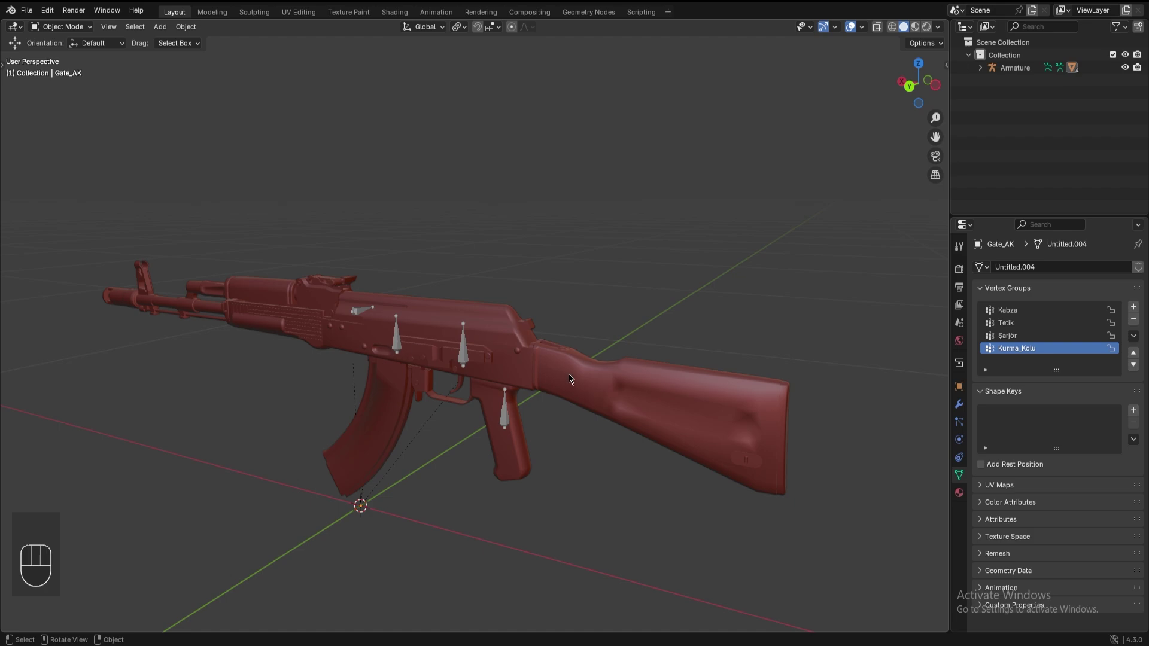
- Select all vertices of the AK_103 body in edit mode and pick the Kabza vertex group
key("Tab")
key("Tab")
left_click(635, 385)
middle_click(636, 386)
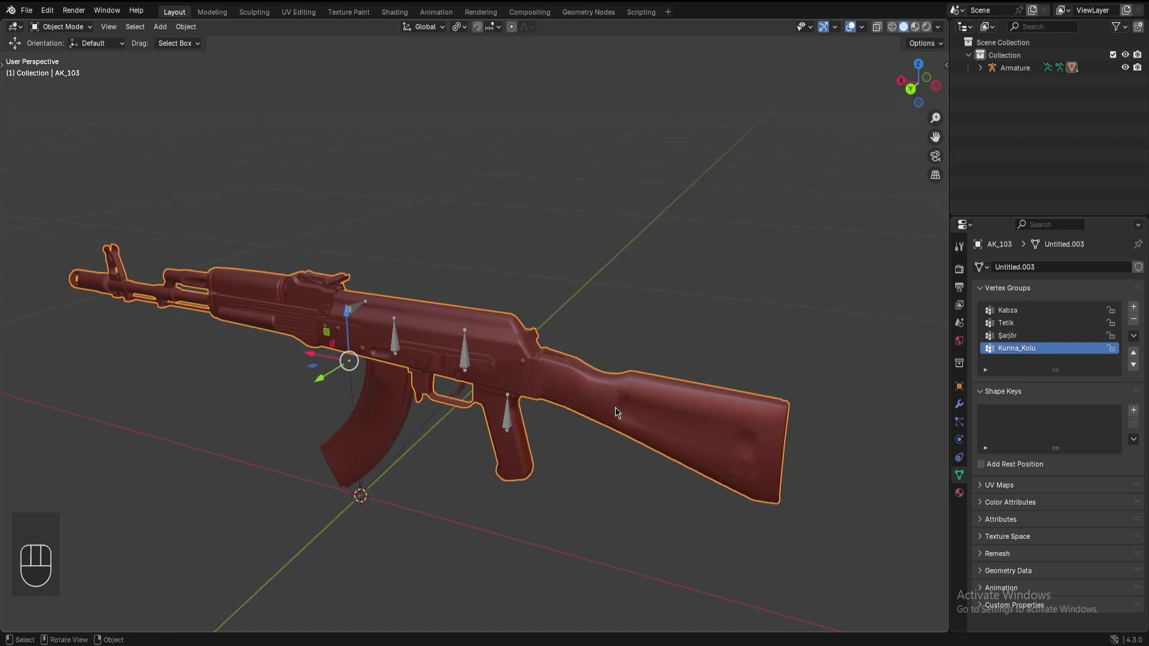
key("Tab")
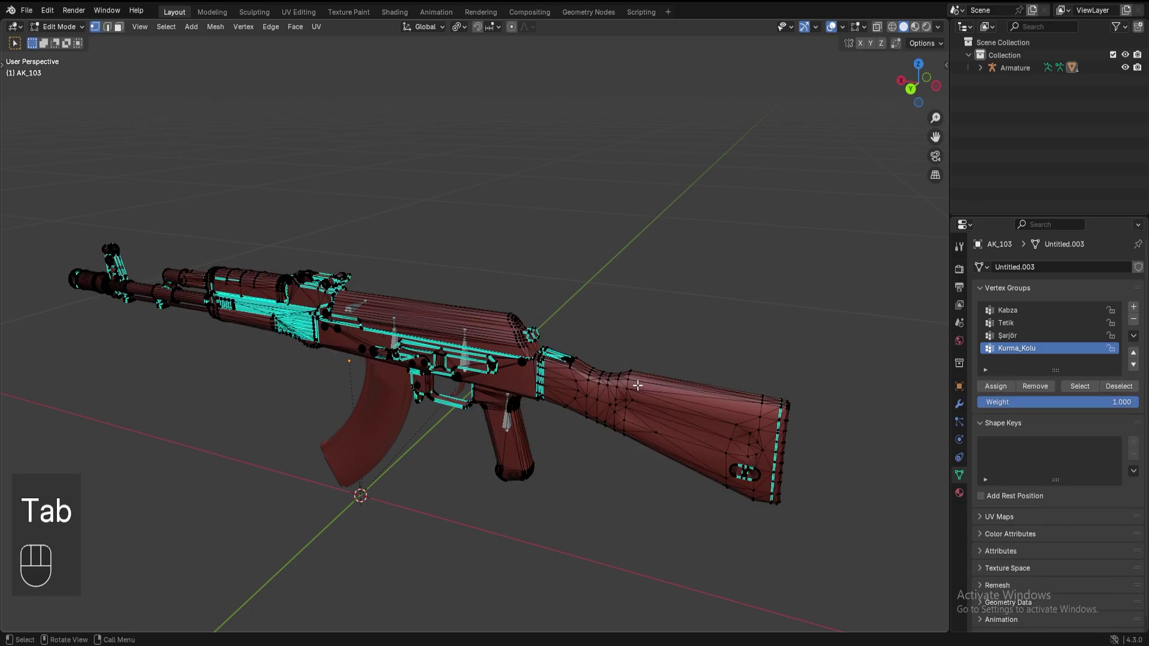
key("a")
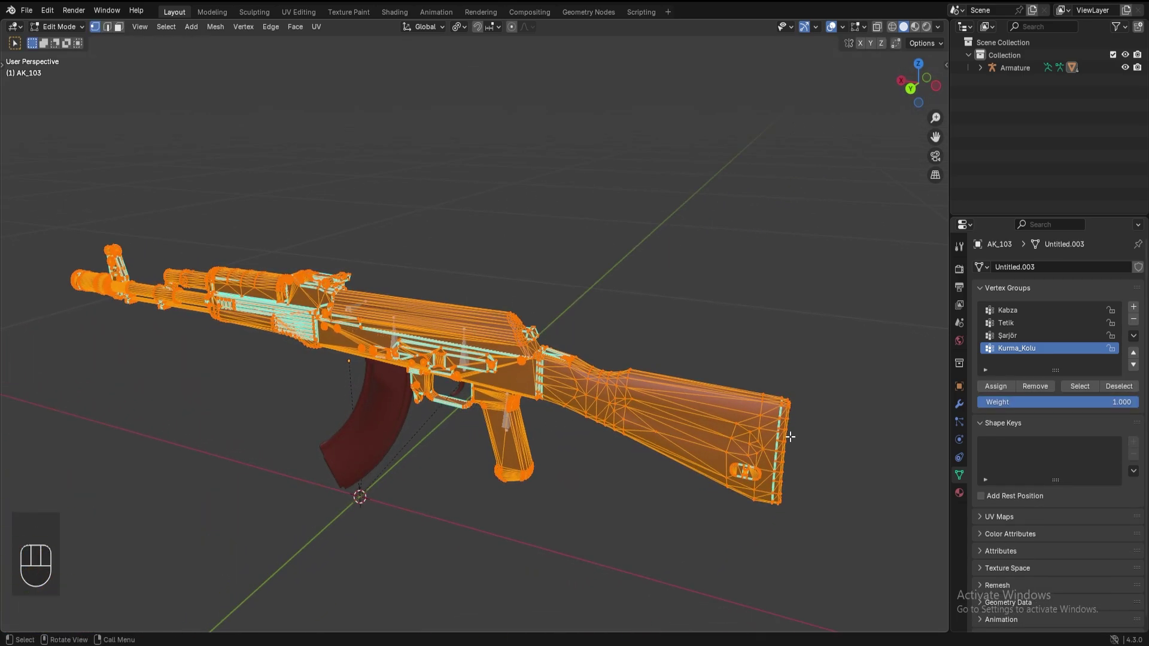
left_click_drag(1012, 313, 997, 389)
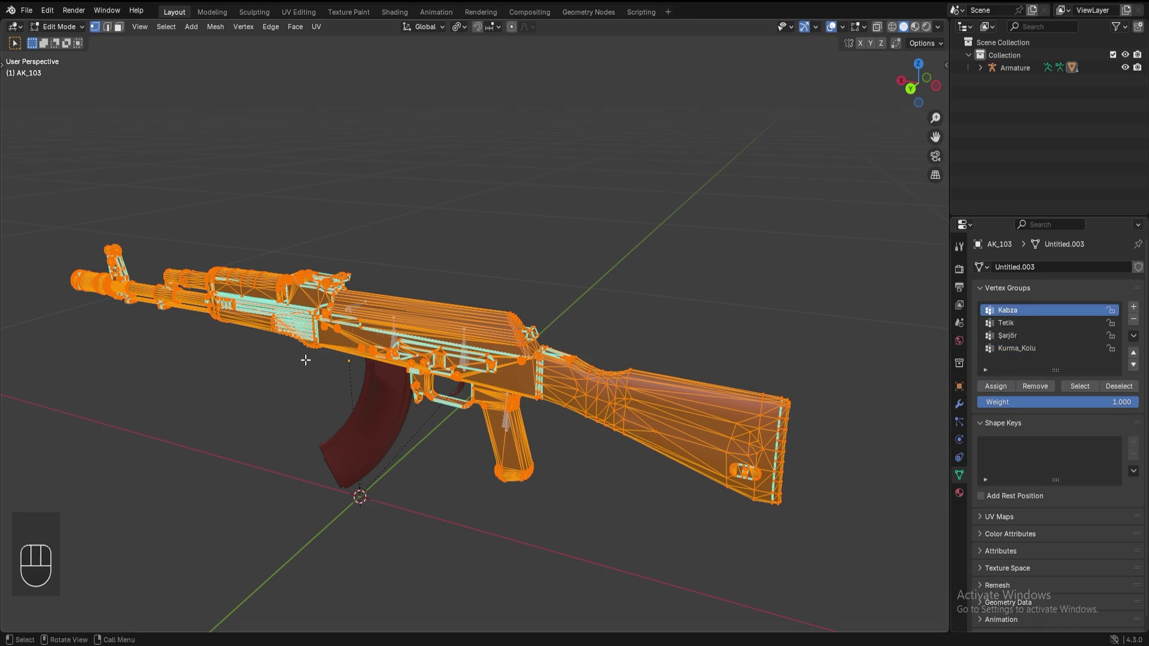
- Assign all of the Trigger_AK vertices to the Tetik vertex group
key("Tab")
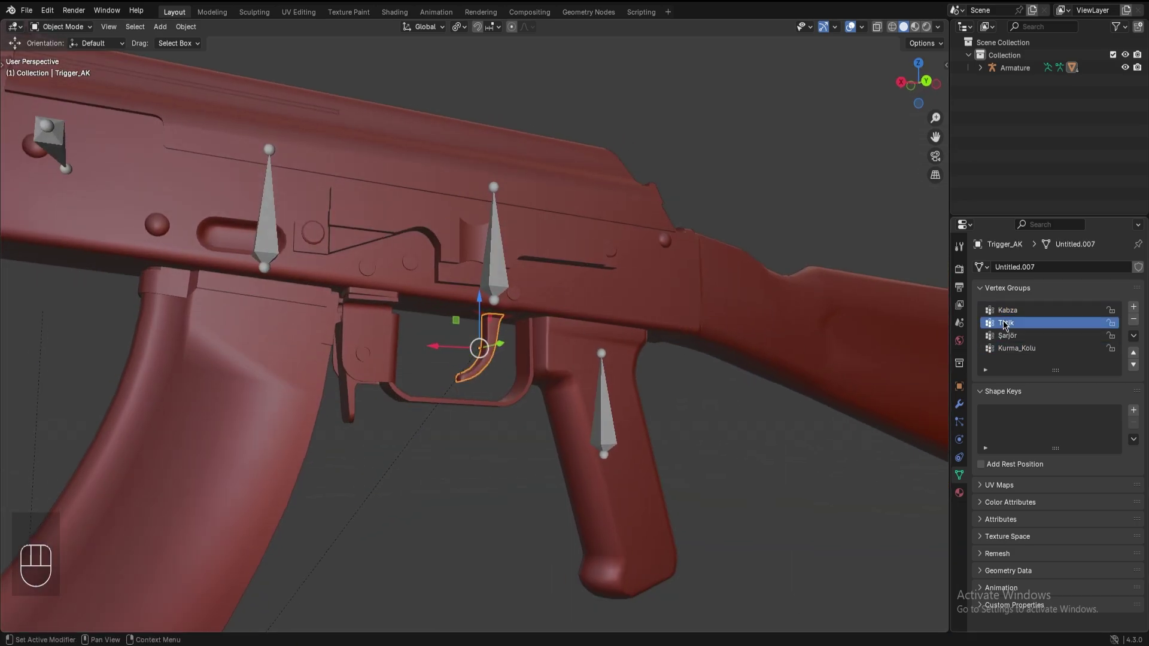
key("Tab")
key("a")
left_click_drag(1026, 329, 998, 390)
- Assign all of the Magazine vertices to the Şarjör vertex group
key("Tab")
key("Tab")
key("a")
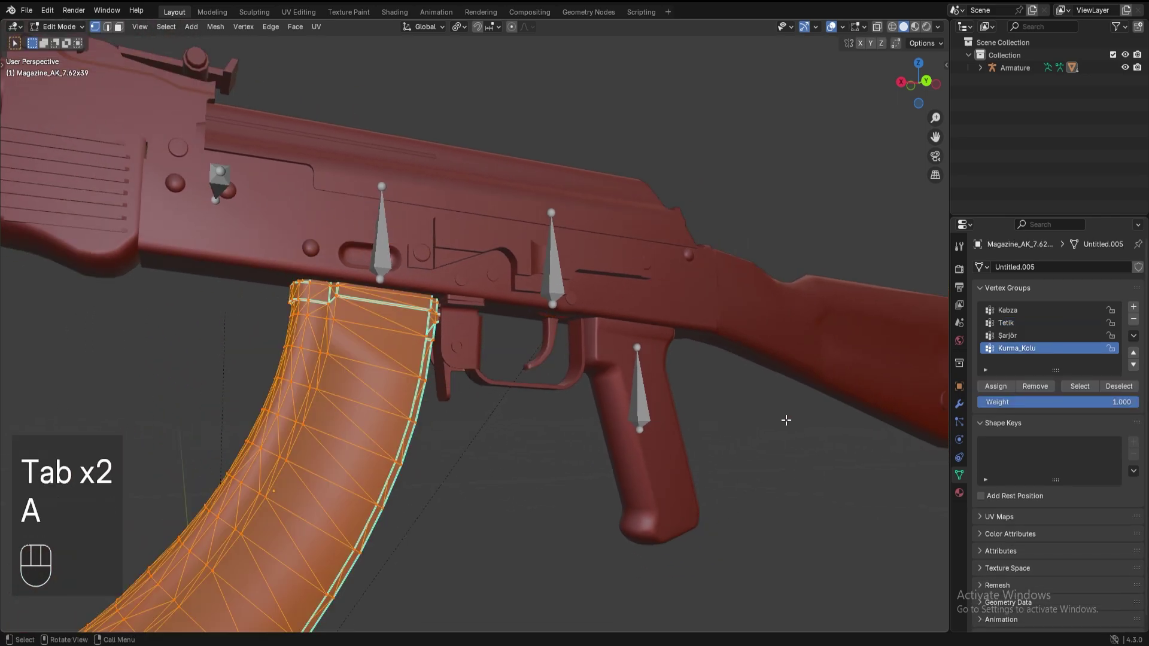
left_click(1018, 337)
left_click(1015, 388)
key("Tab")
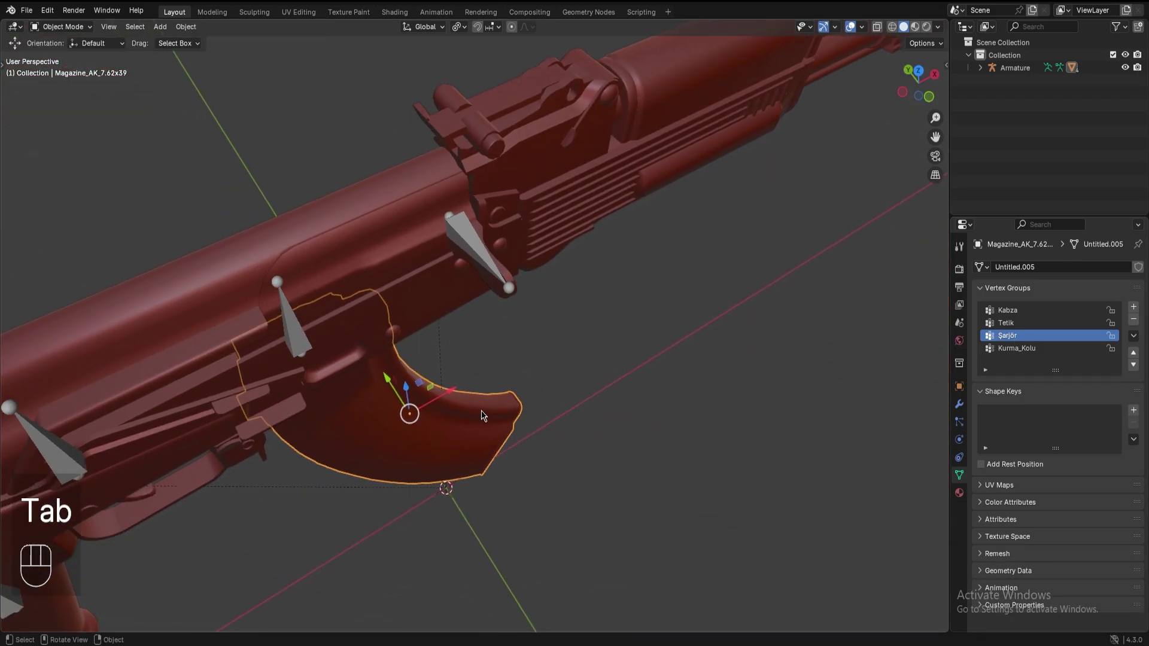
- Assign all of the Gate_AK bolt carrier's vertices to the Kurma_Kolu vertex group
left_click(406, 194)
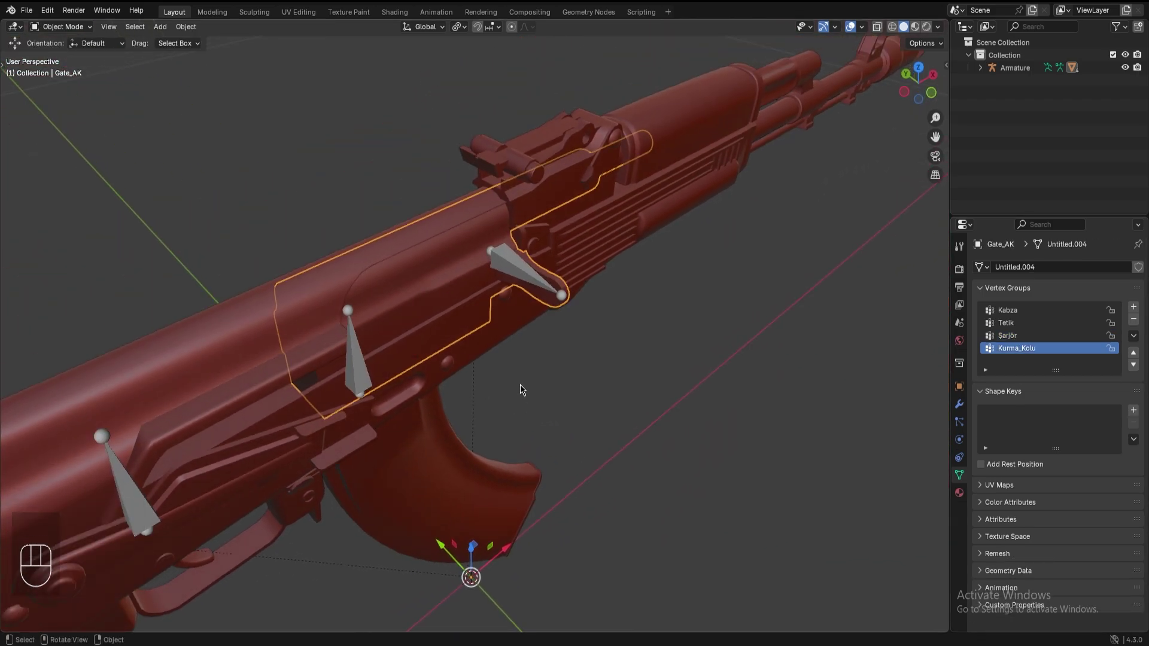
key("Tab")
key("a")
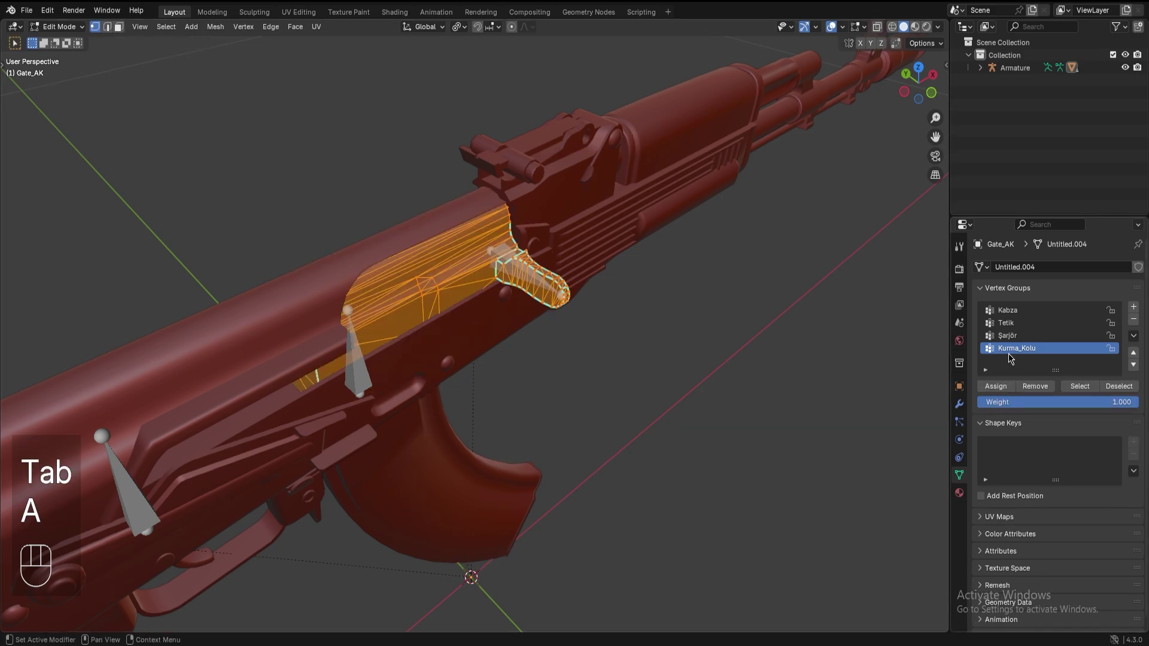
left_click(1006, 390)
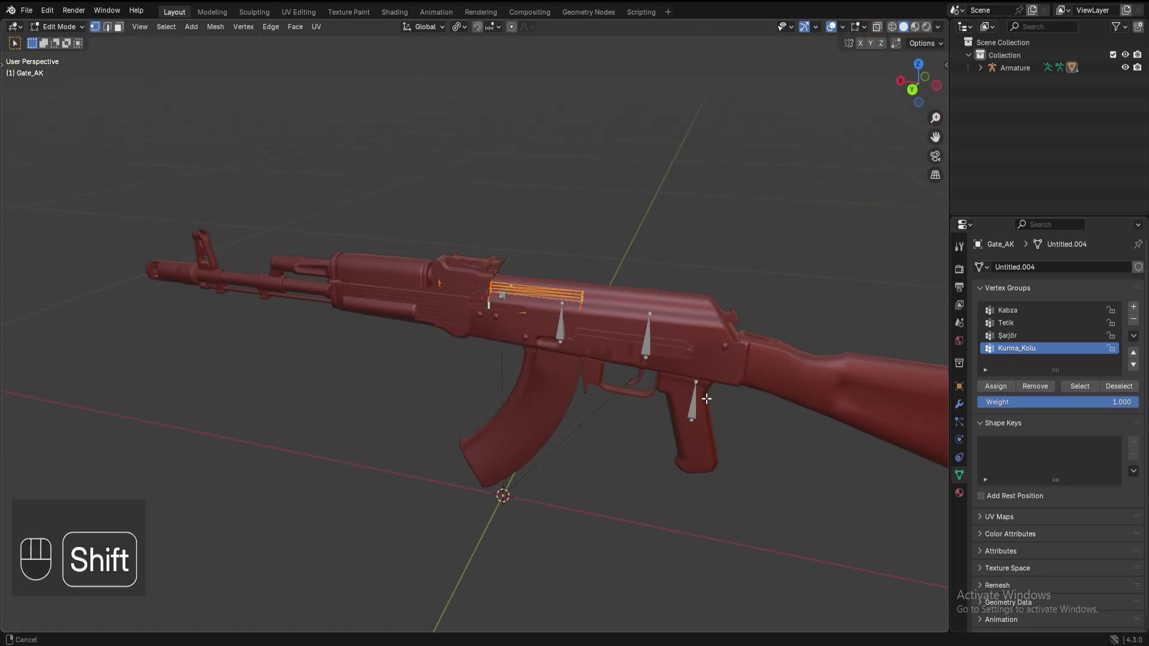
key("Tab")
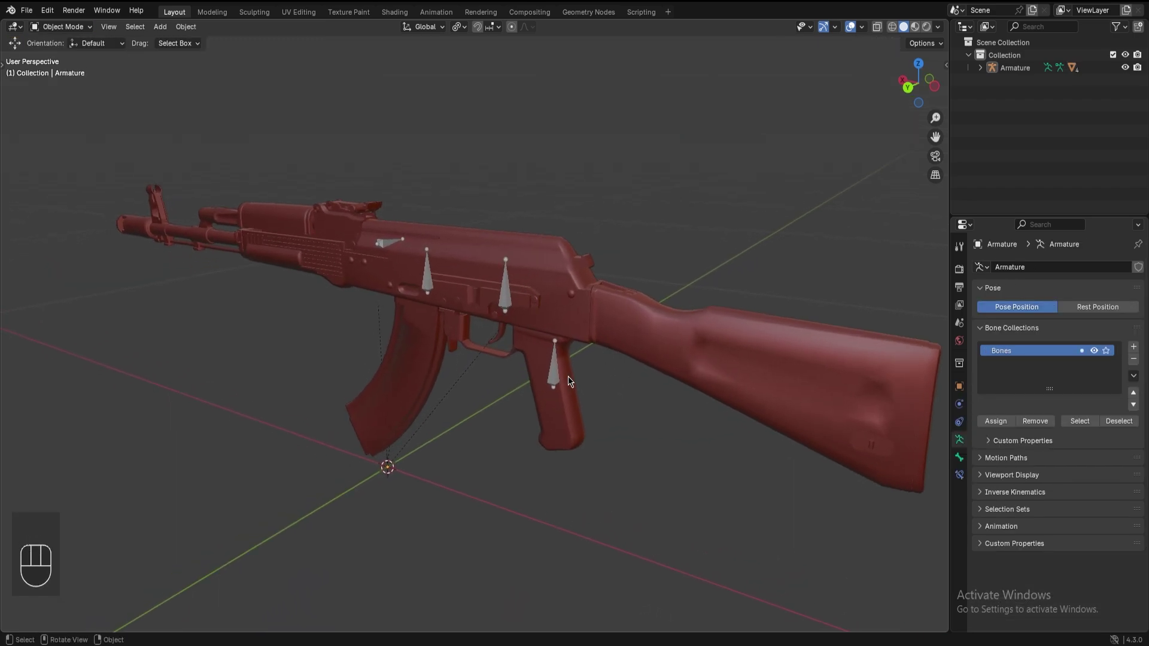
- In pose mode, test-move the Kabza and Tetik bones to check the grip and trigger follow
key("Tab")
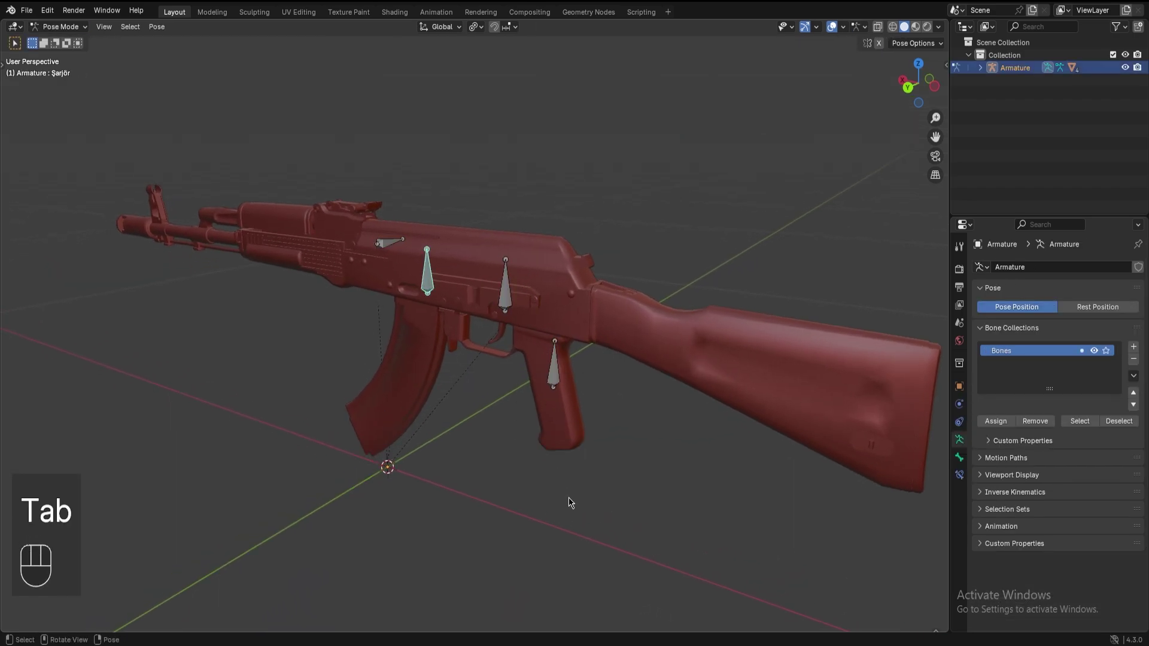
left_click(556, 382)
key("g")
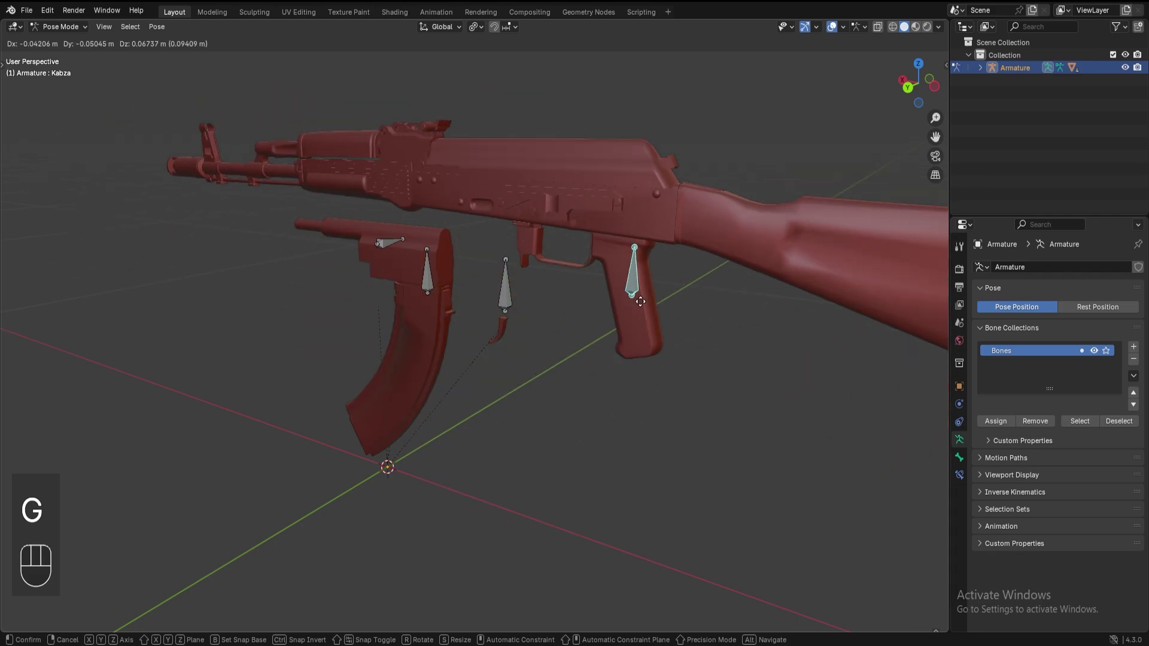
left_click(507, 298)
key("g")
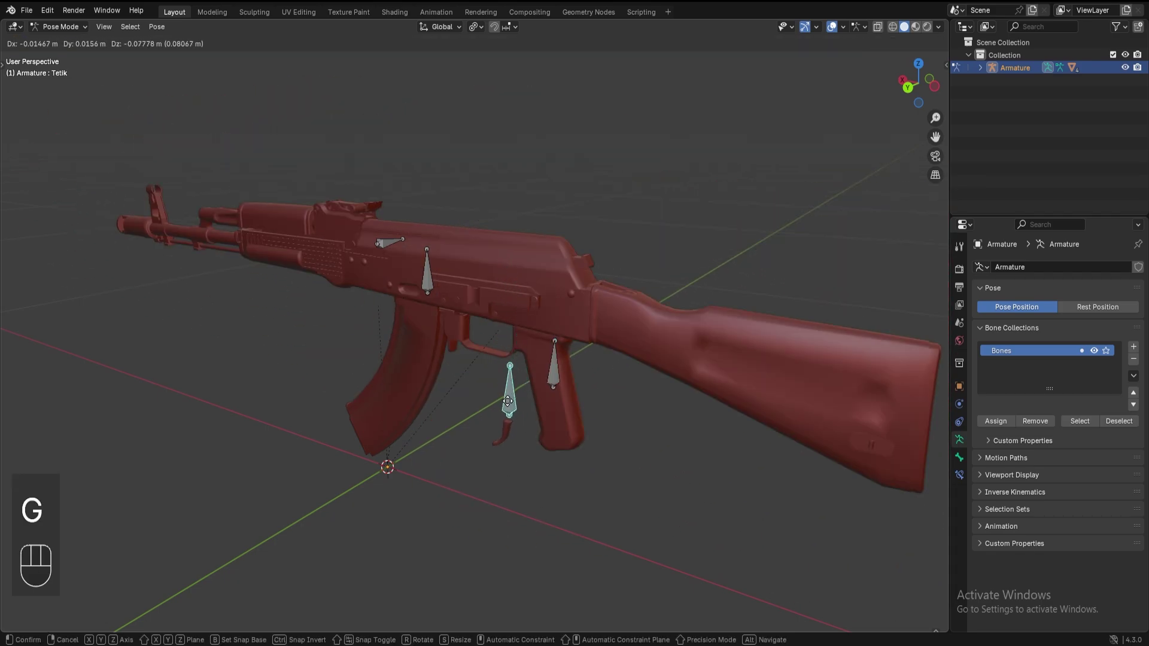
key("g")
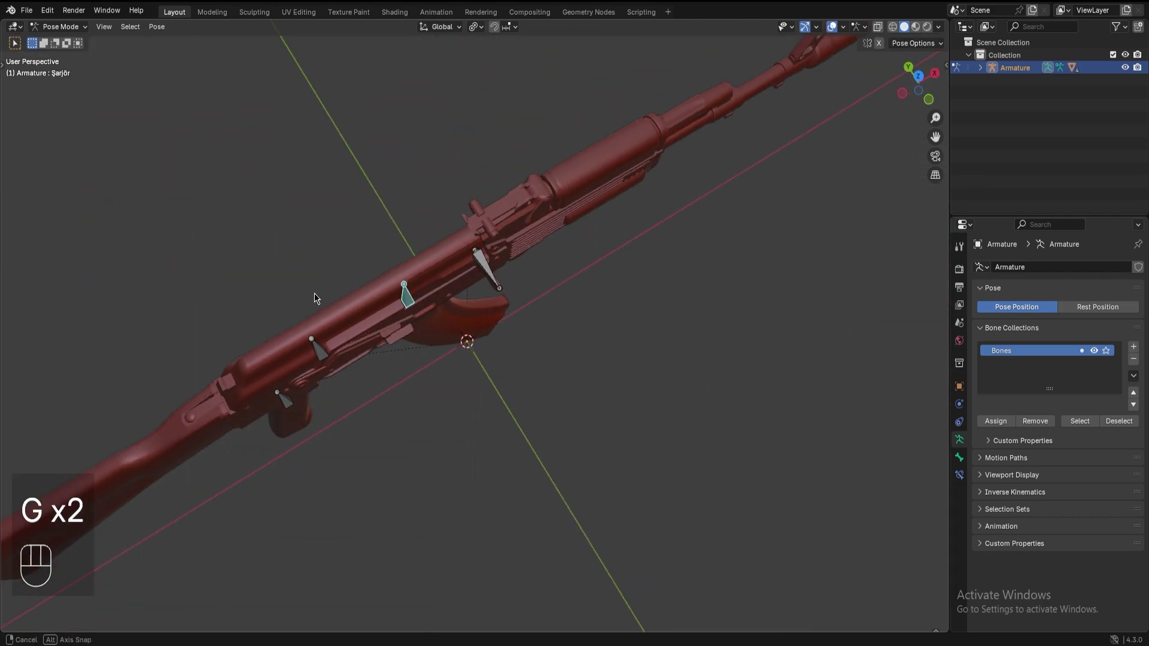
- Test-move the Kurma_Kolu bone, then select all bones and reset them to rest pose
left_click(490, 260)
key("g")
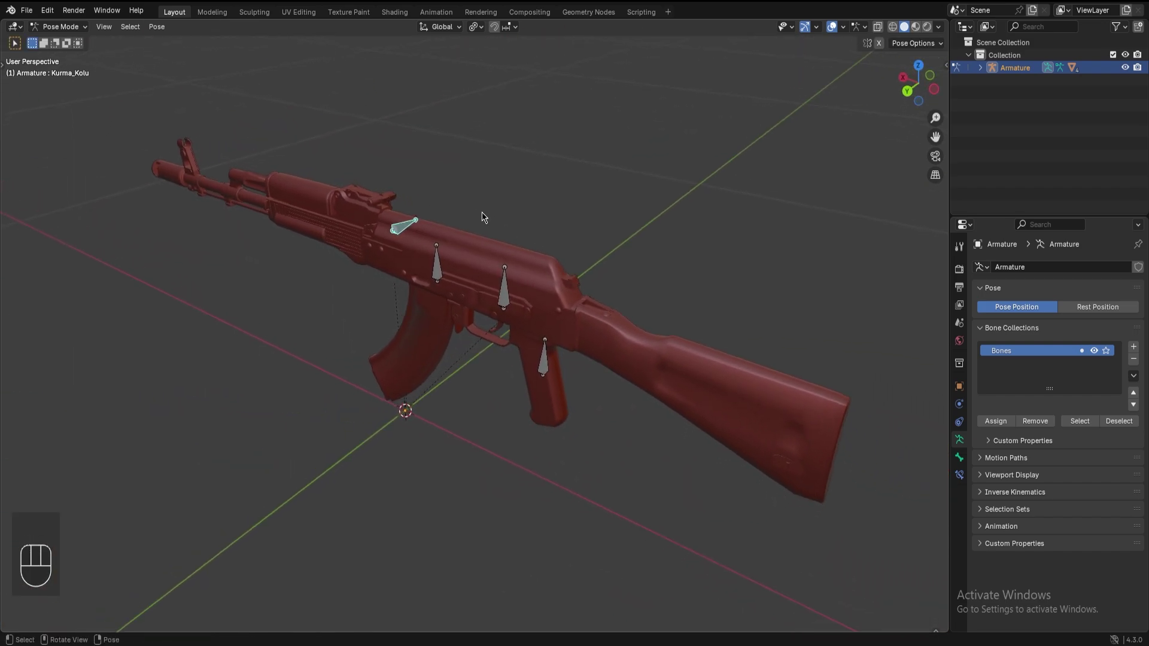
key("n")
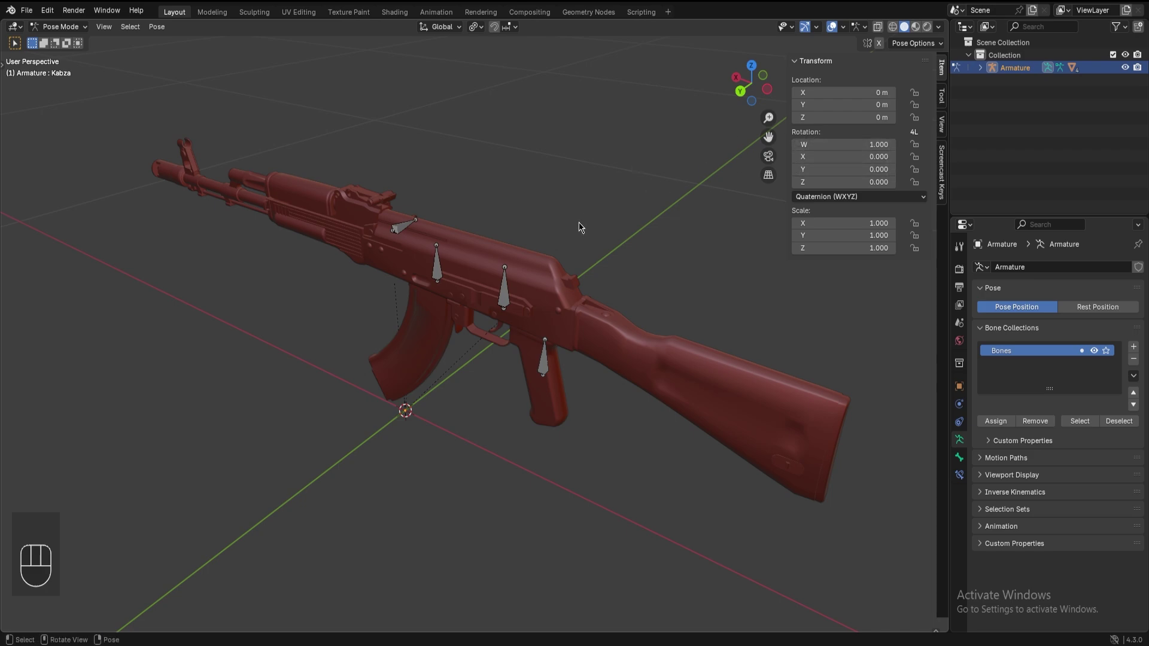
key("a")
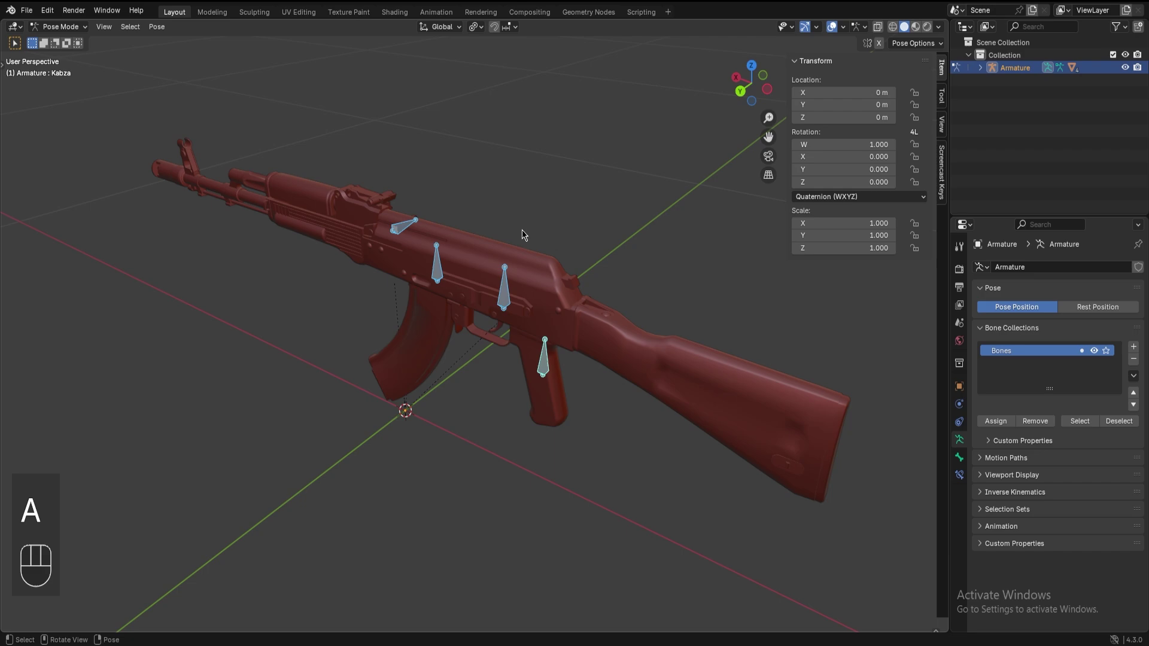
key("ctrl+r")
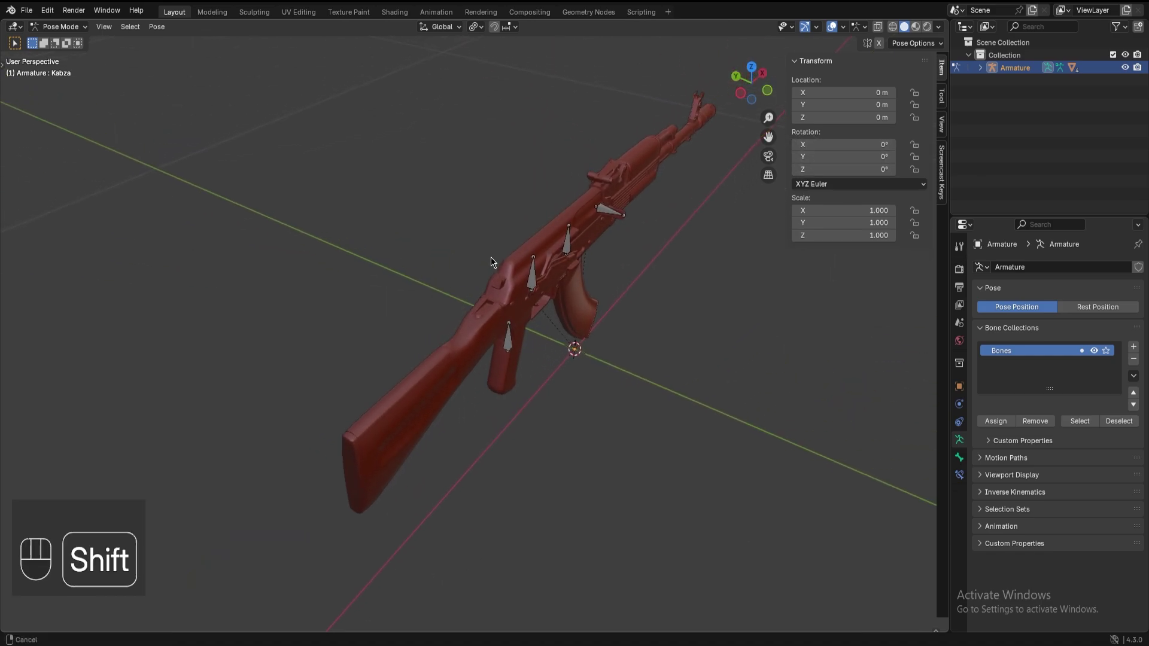
- Add a Limit Location constraint to the Kurma_Kolu bone and view the handle from the side
key("n")
key("Tab")
left_click(1029, 271)
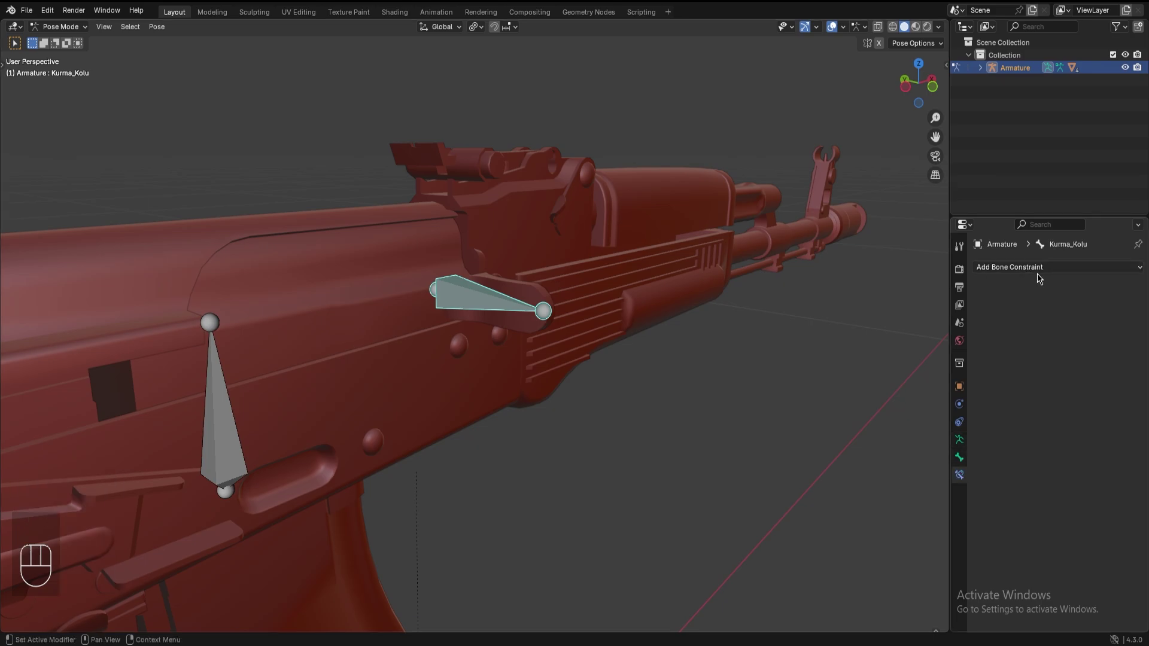
left_click_drag(1043, 270, 945, 377)
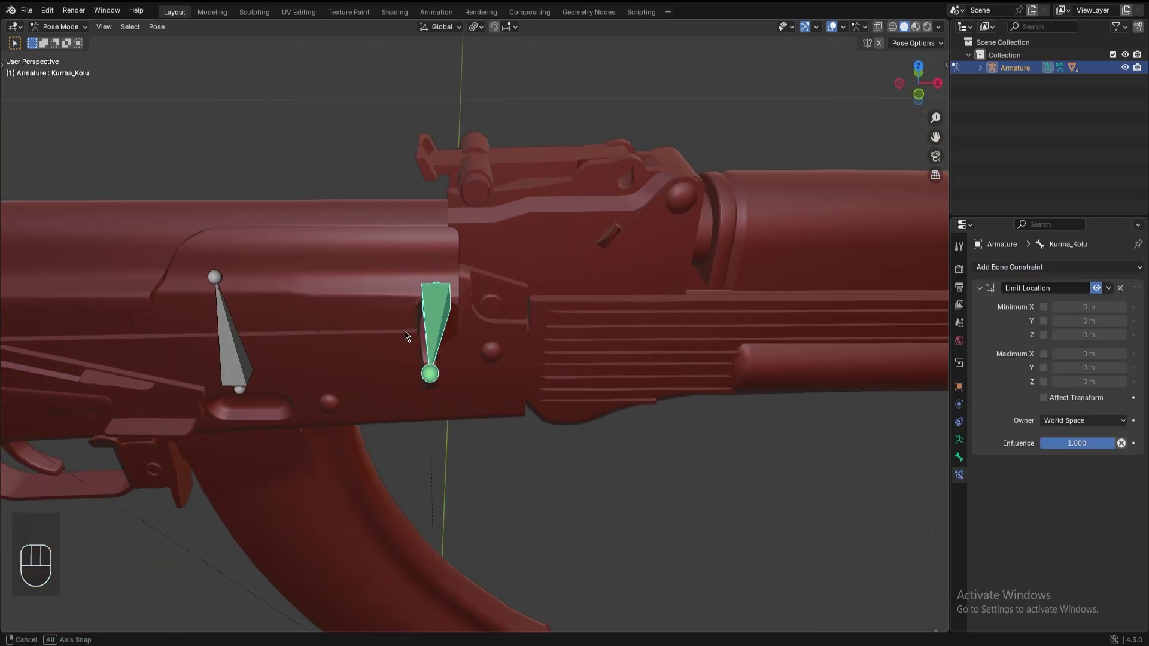
key("n")
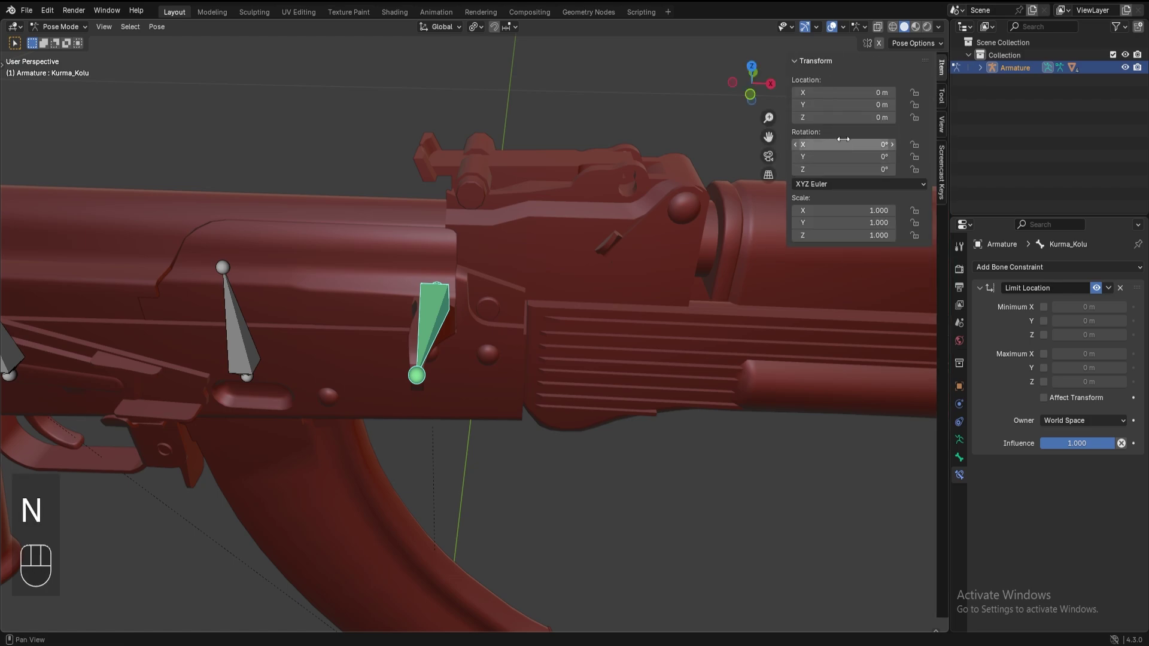
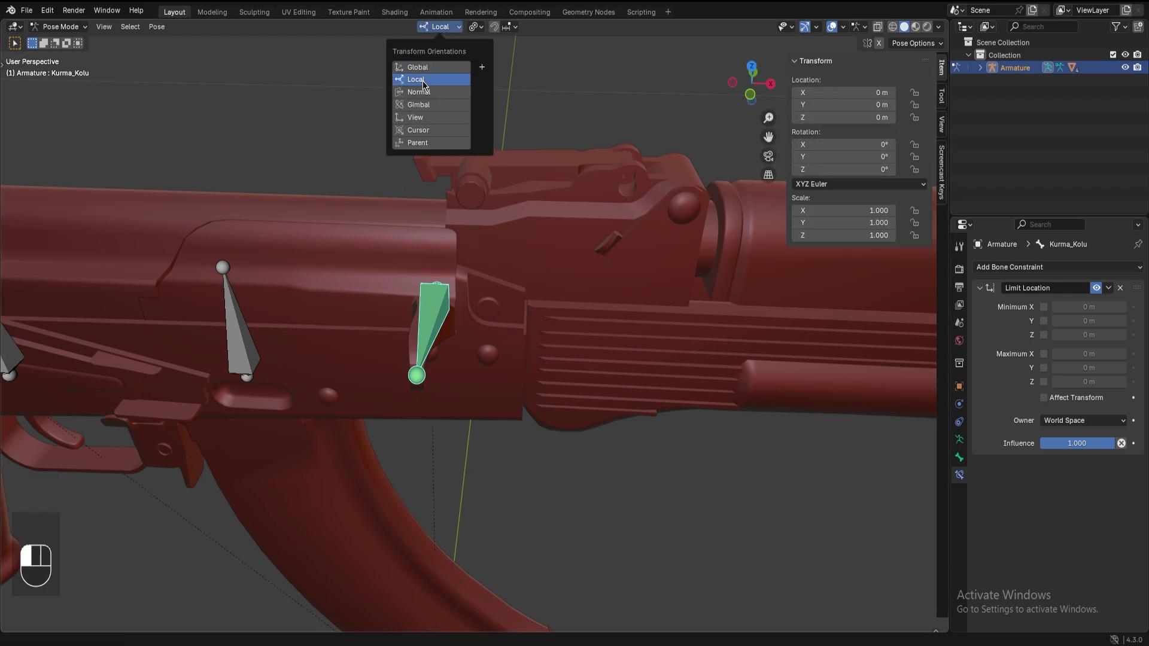
key("g")
key("x")
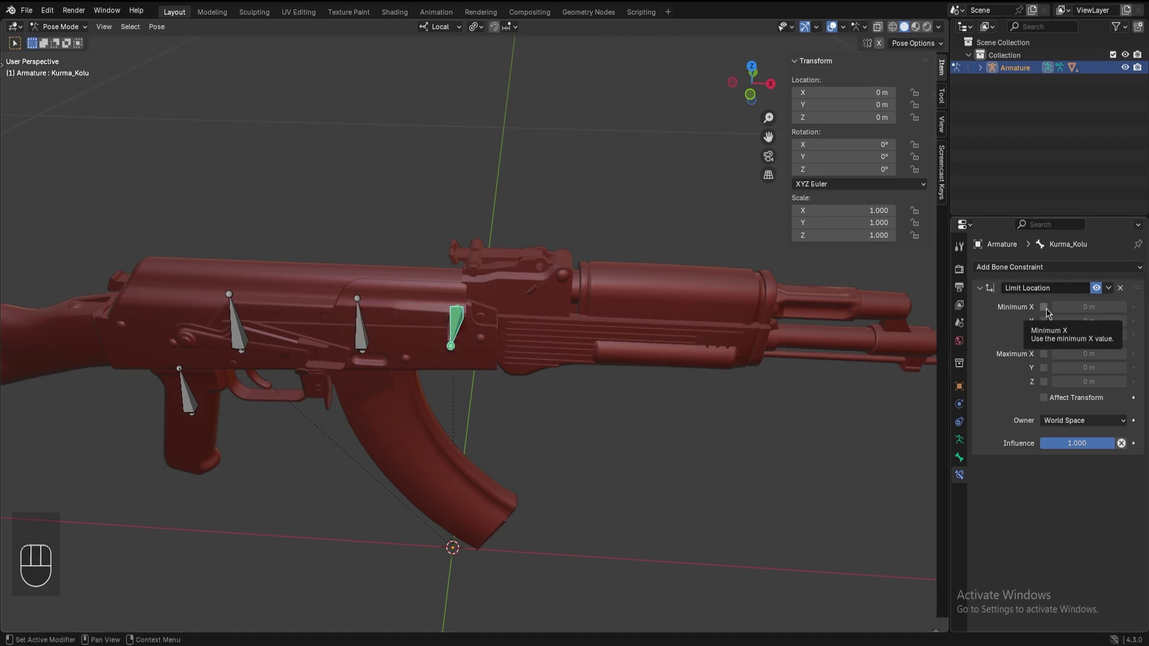
- Enable minimum X at −0.066 m in local space and test-slide the handle along its X axis
left_click(1048, 325)
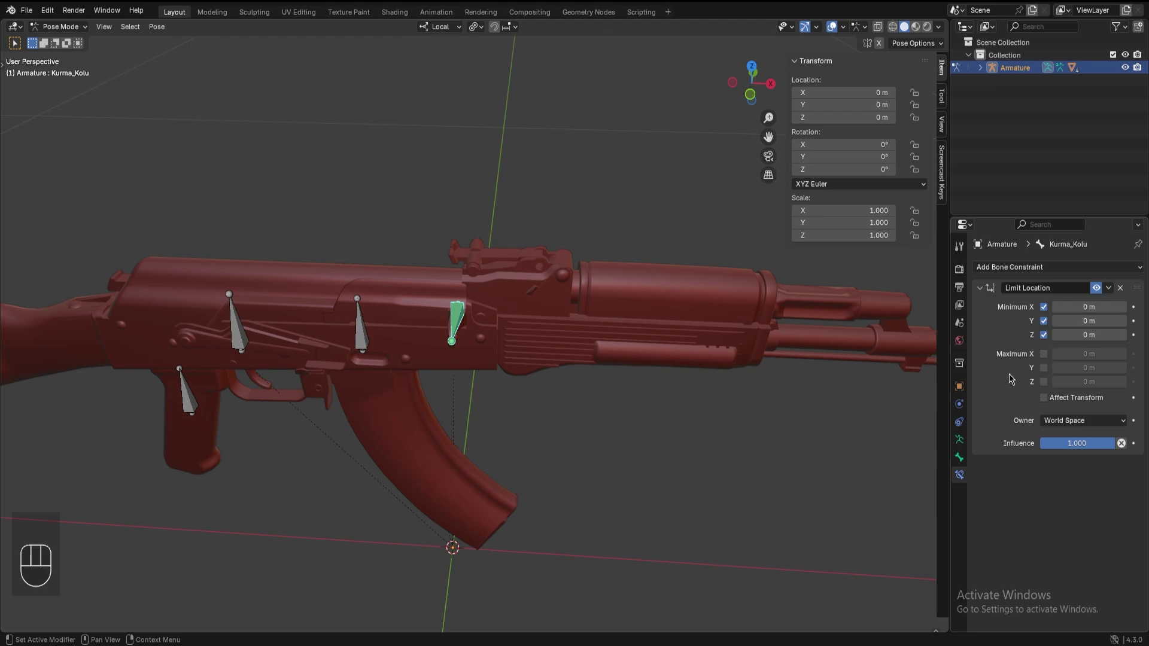
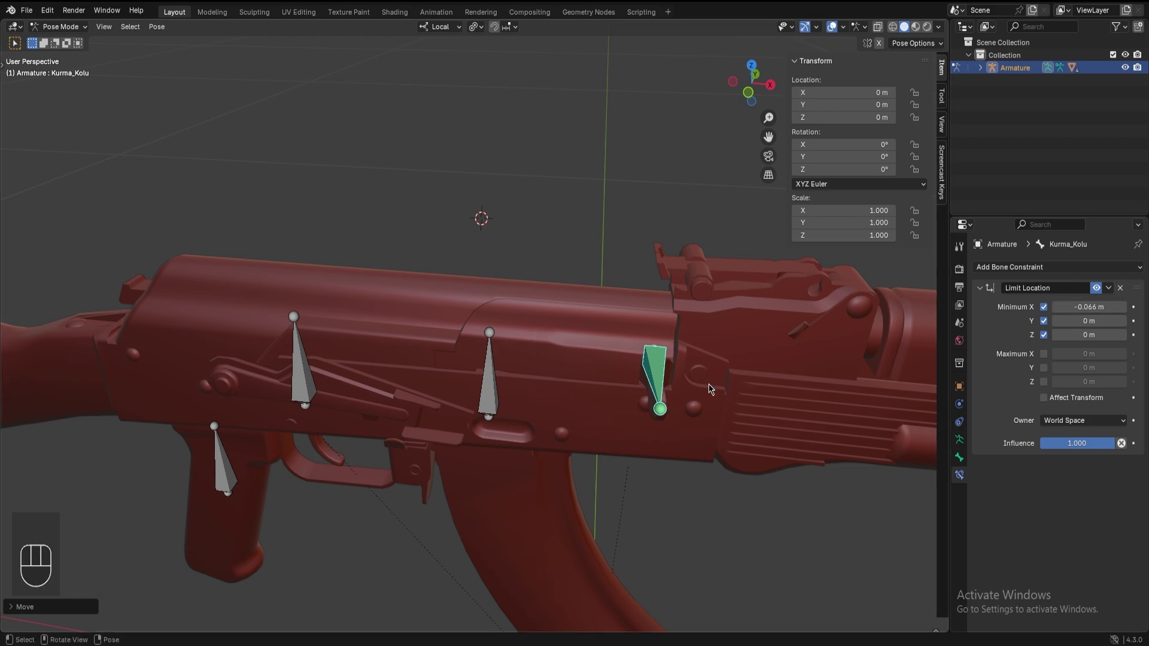
key("t")
key("t")
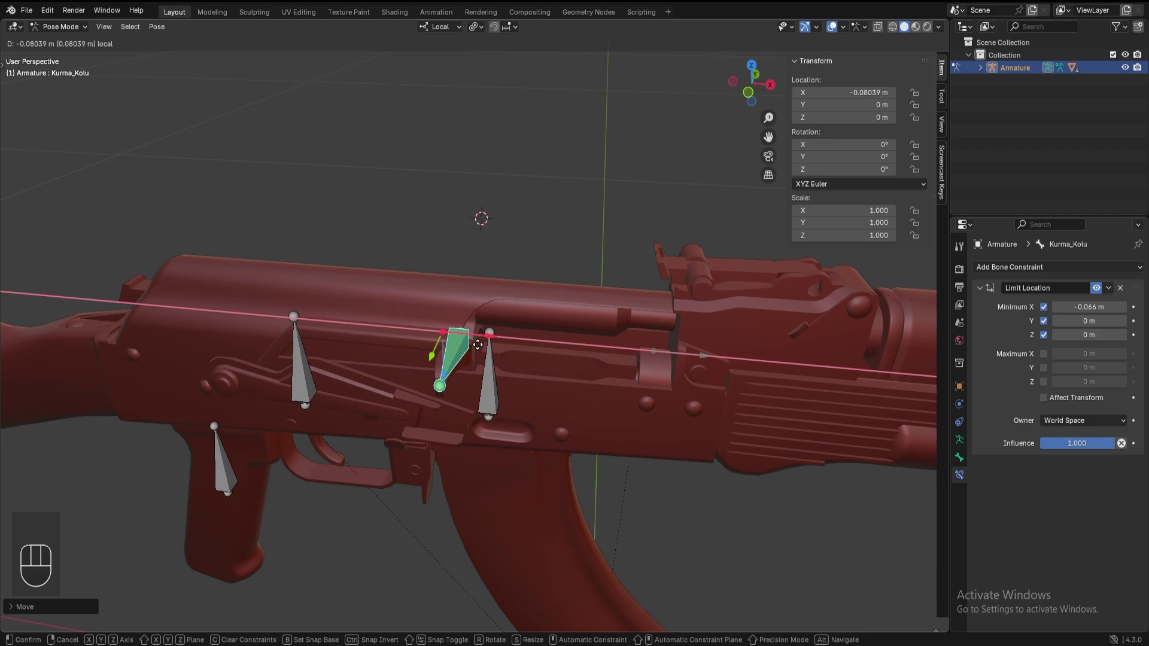
left_click_drag(1098, 428, 1075, 499)
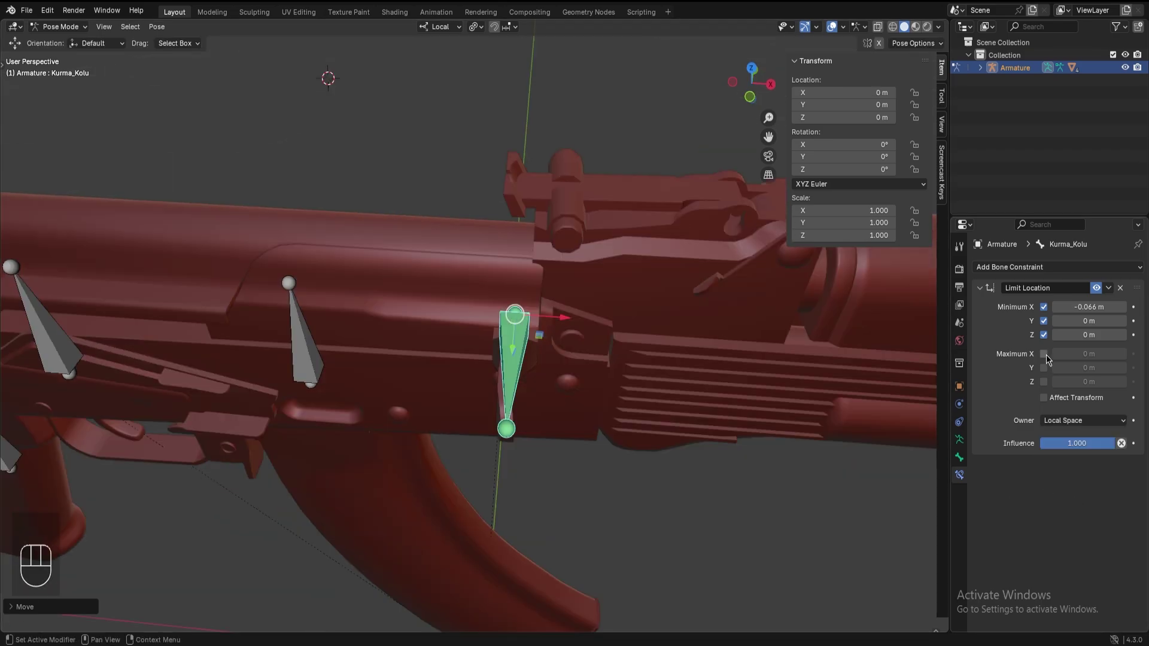
- Enable maximum X at 0 m so the handle stays between −0.066 and 0 m
left_click(1049, 357)
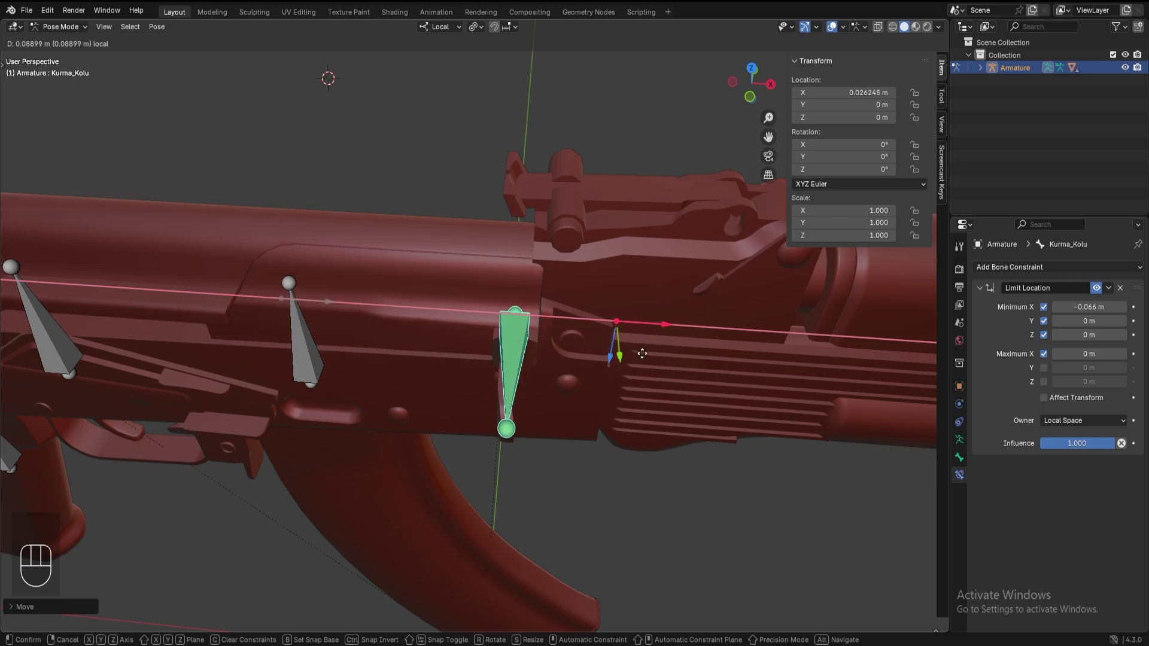
left_click_drag(326, 308, 1046, 404)
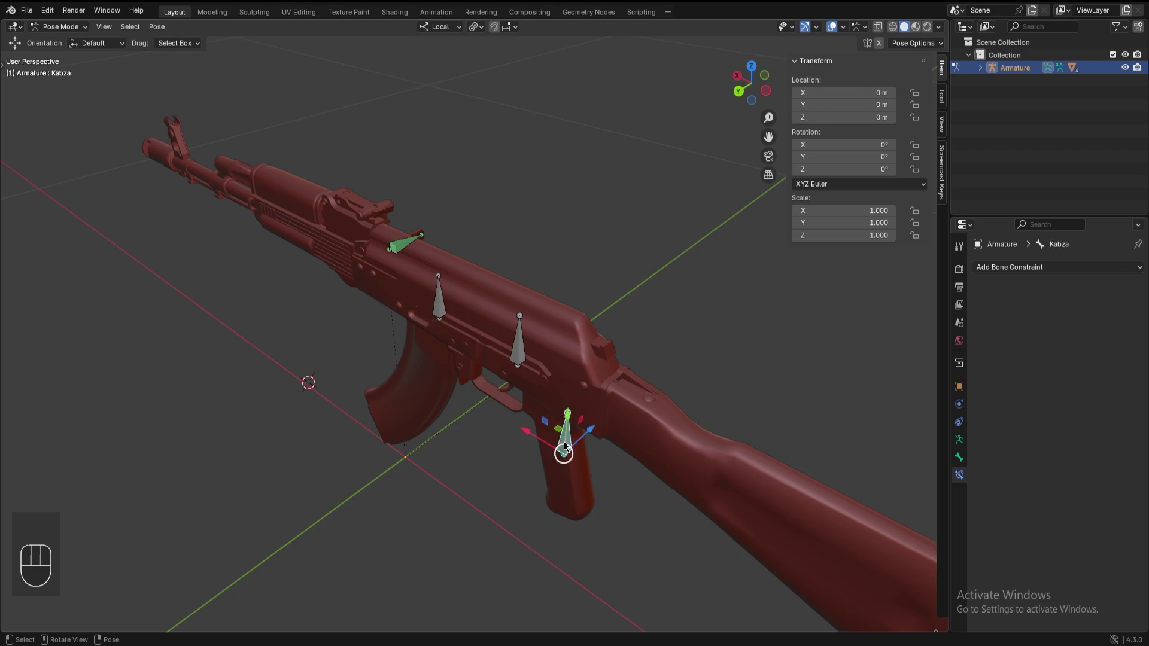
- Inspect the bone layout in armature edit mode, then test-move the Kabza grip bone in pose mode
key("g")
left_click_drag(581, 378, 599, 530)
key("Tab")
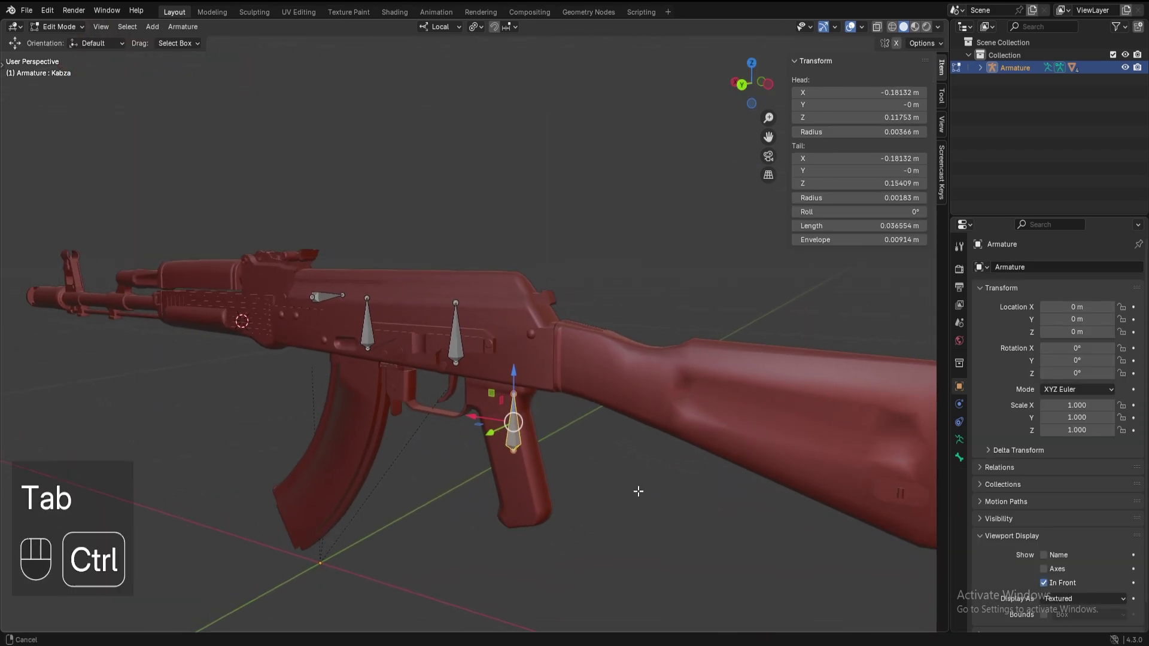
key("a")
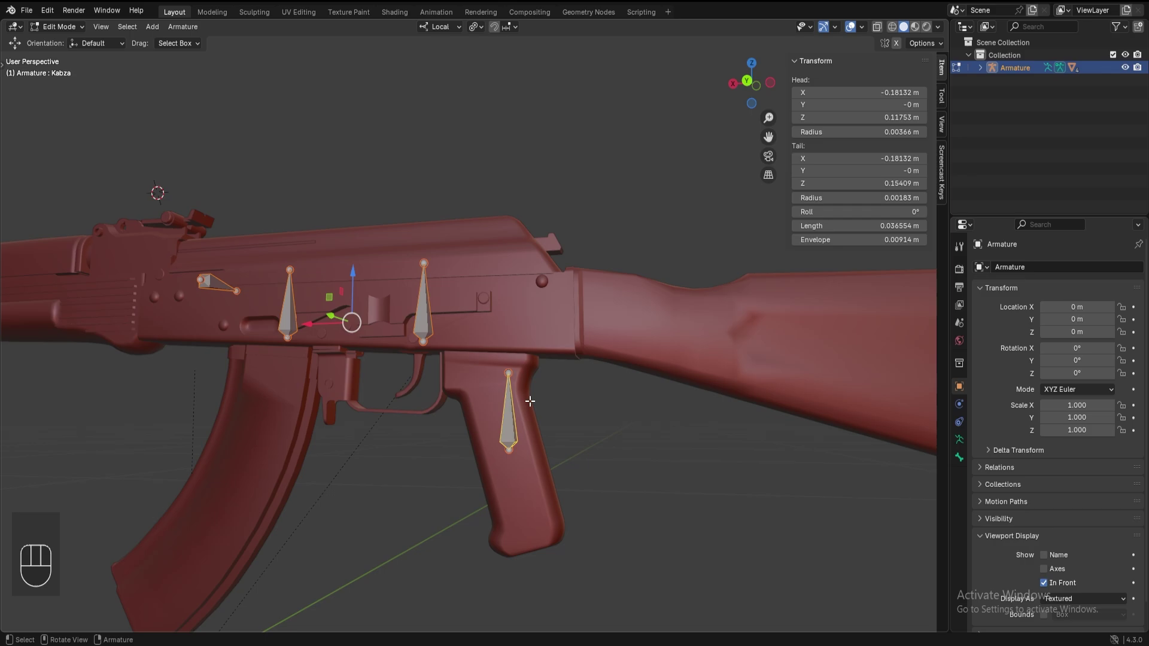
key("ctrl+p")
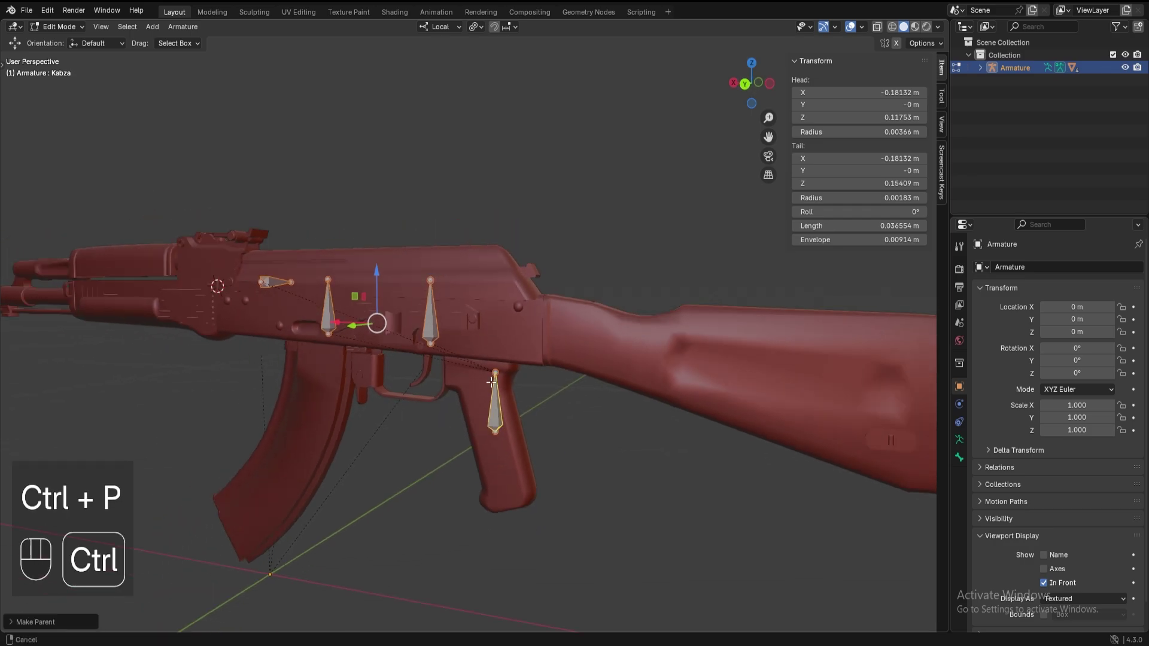
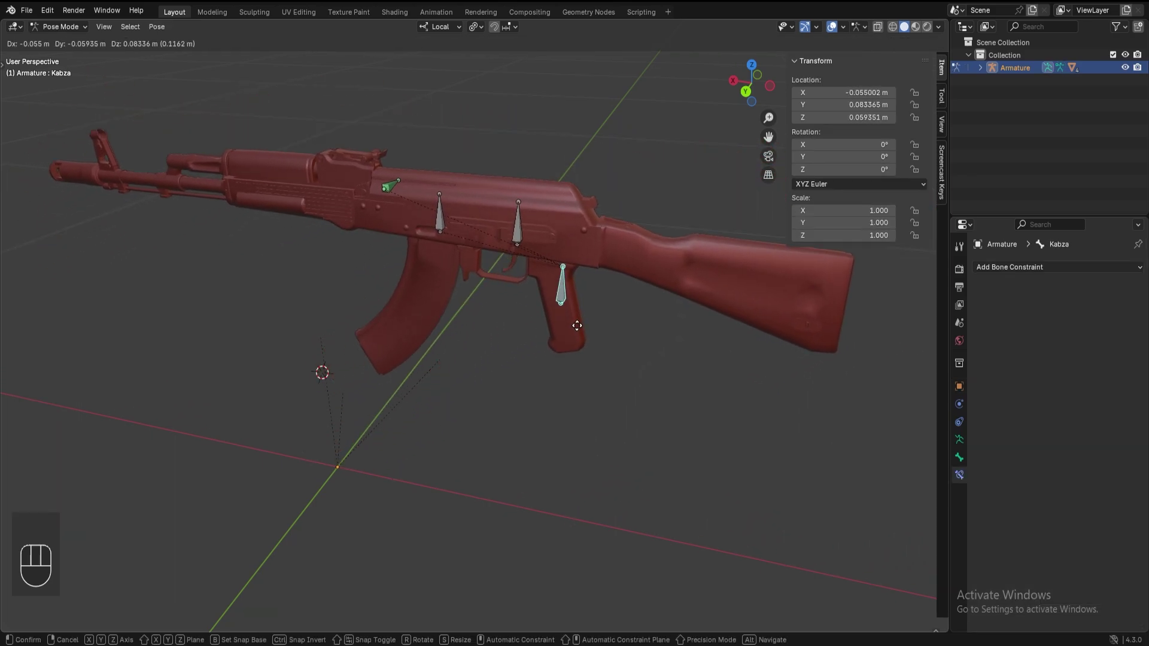
- Test-slide the Kurma_Kolu bone within its limits, cancel, and return the armature to object mode
key("g")
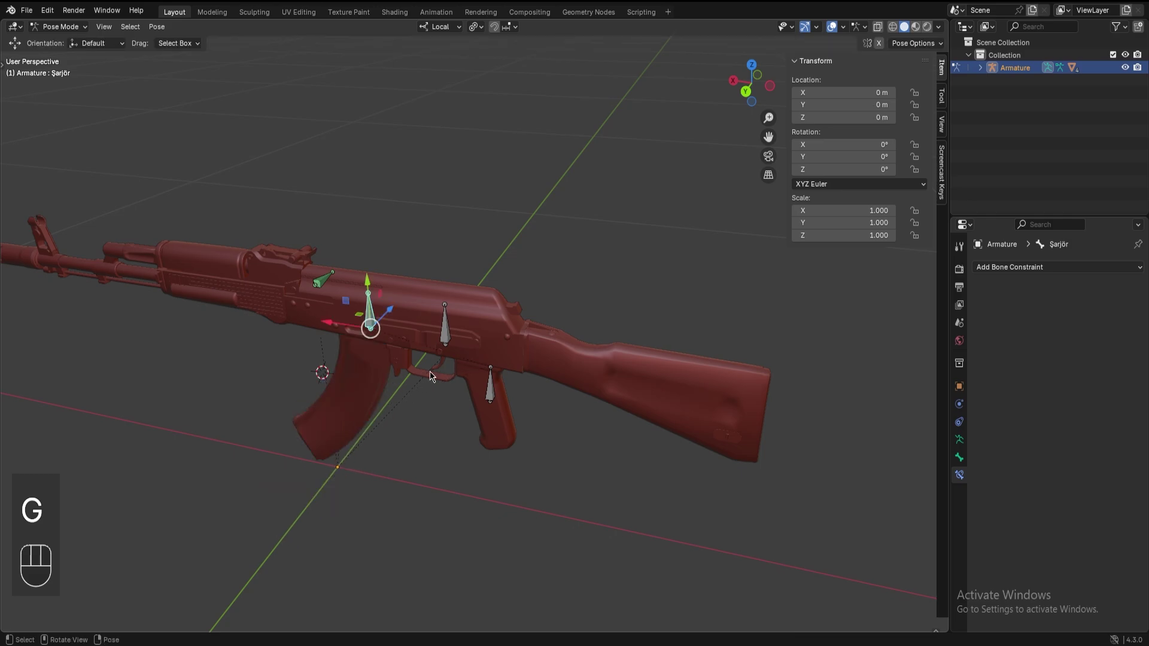
key("r")
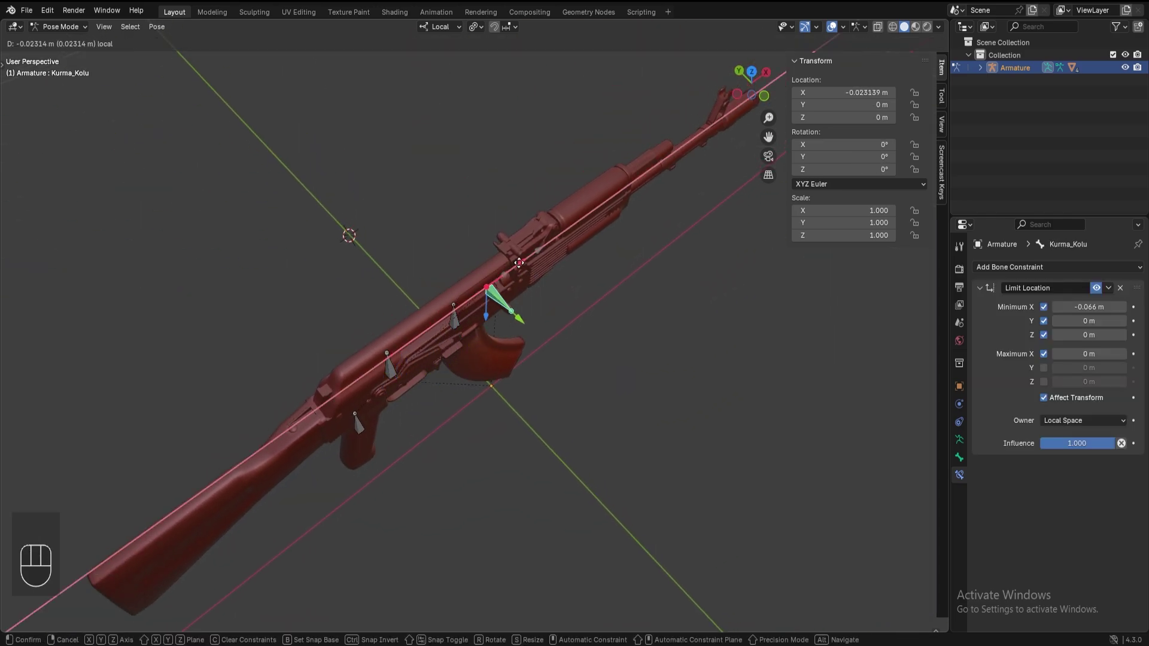
key("n")
key("Tab")
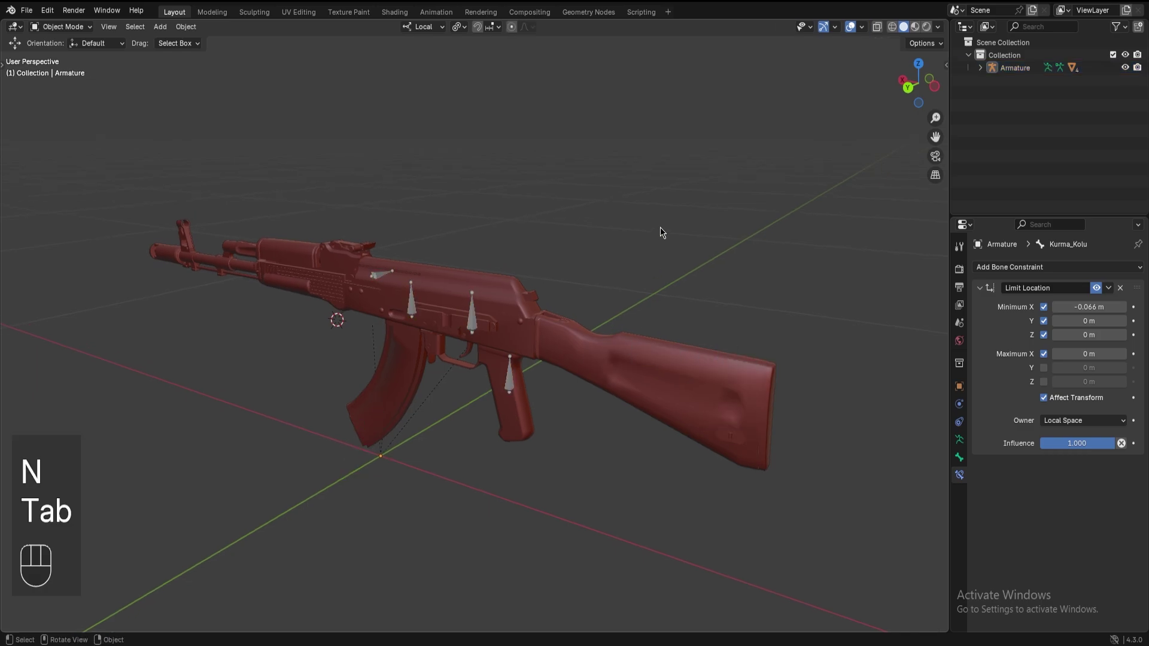